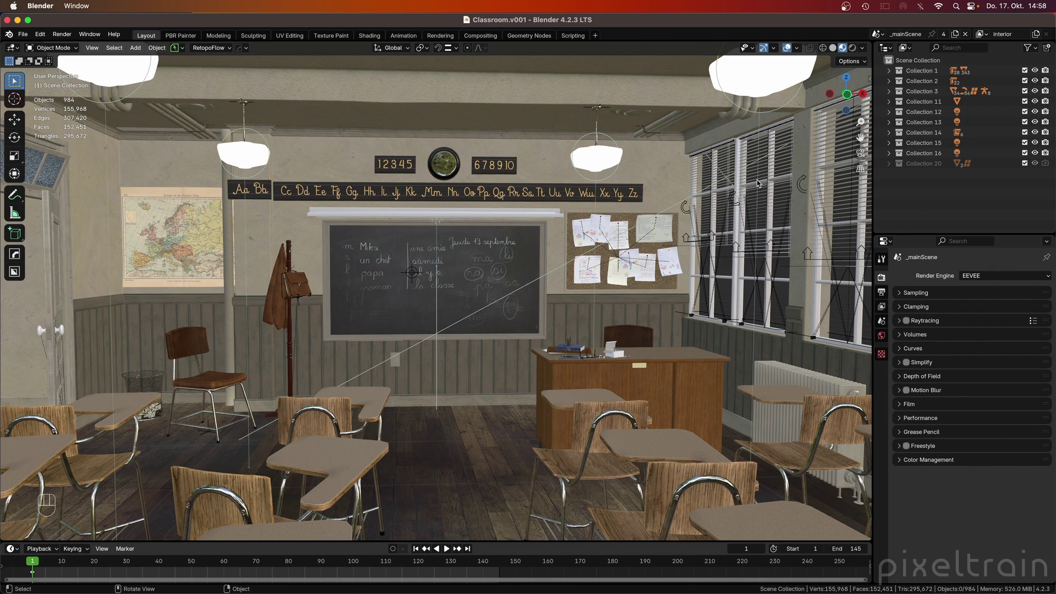
- Drag out the viewport sidebar to show the Tool settings beside the classroom scene
drag(44, 39, 80, 170)
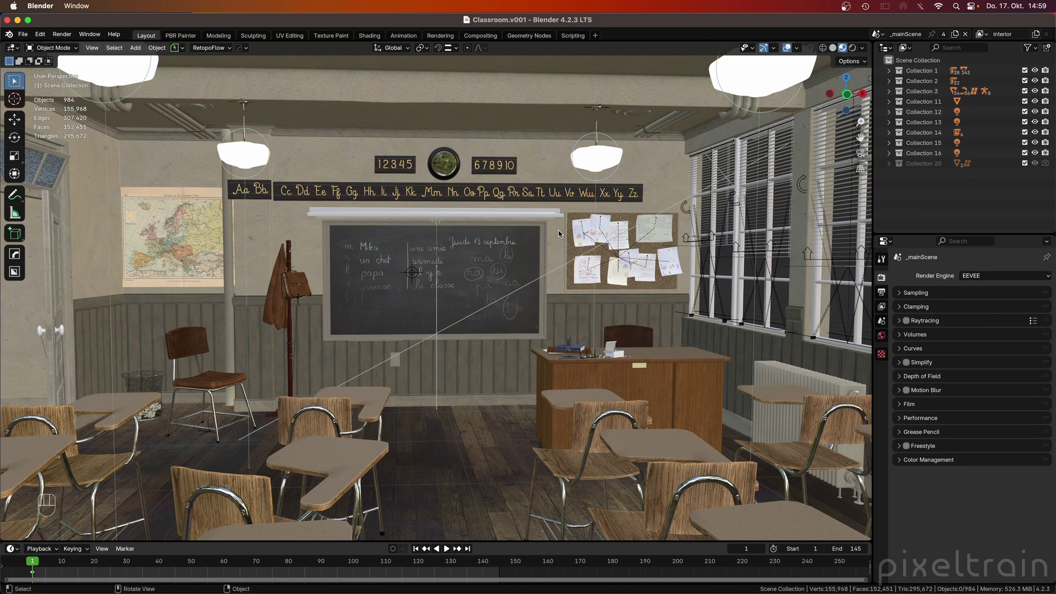
- Delete the stored views Classroom from back and Classroom outside, leaving the list empty
drag(665, 211, 871, 104)
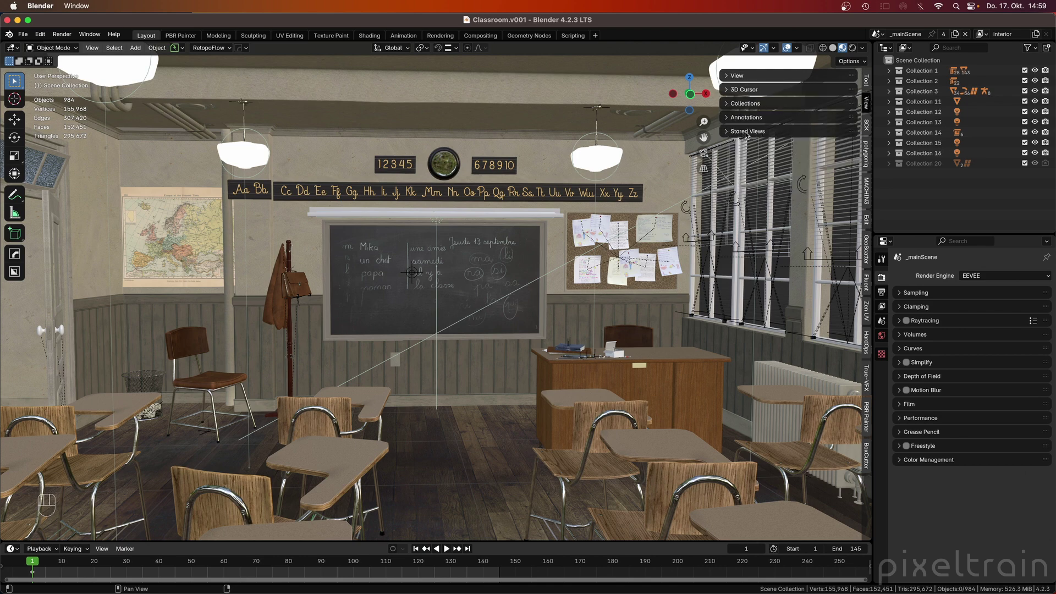
click(732, 134)
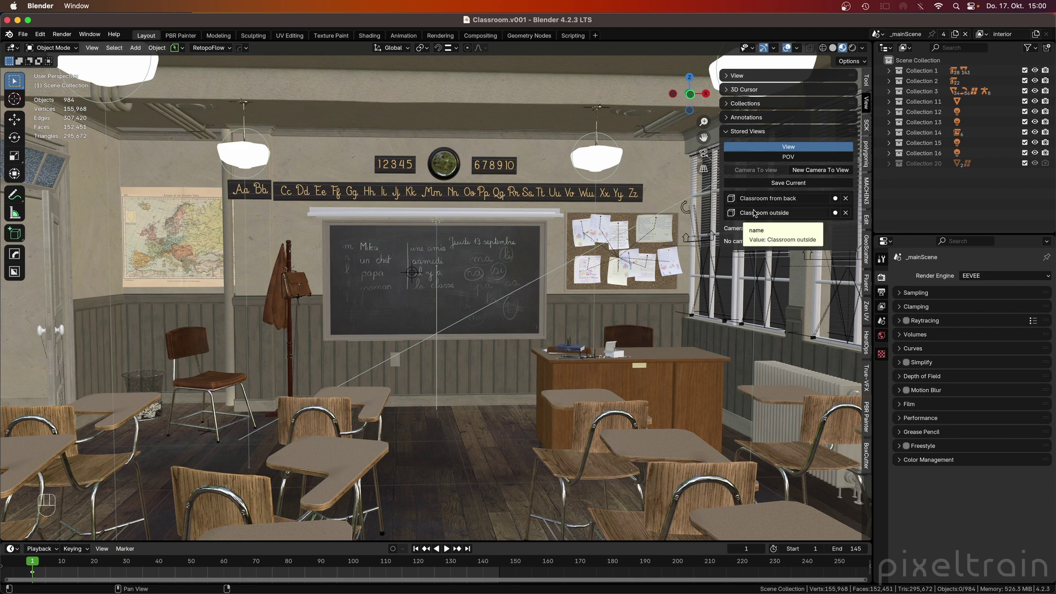
click(851, 198)
click(851, 198)
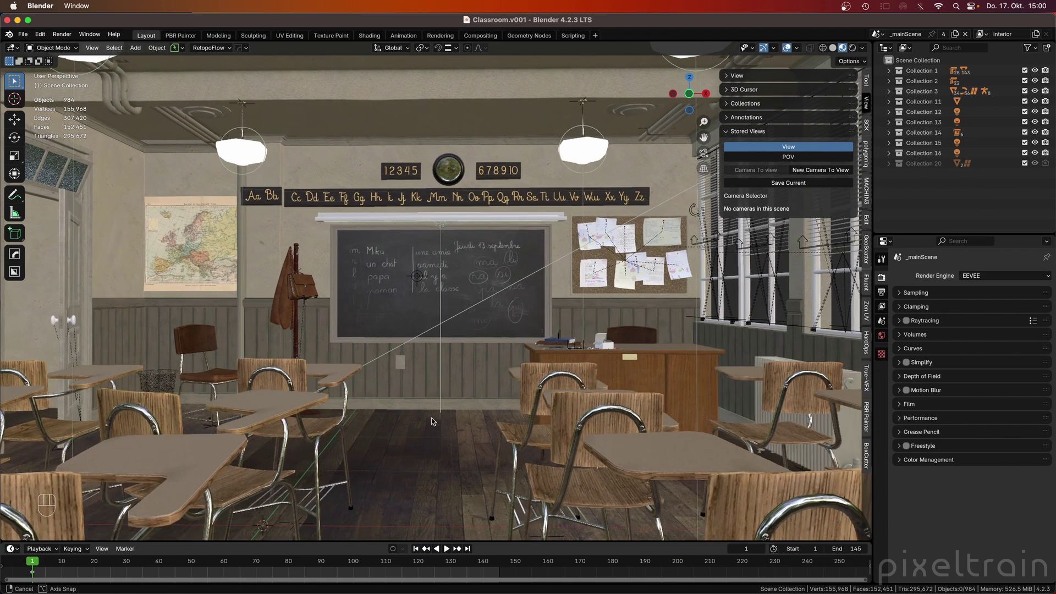
- Settle Stored Views on View mode and save the current interior classroom view as a new entry
middle_click(434, 421)
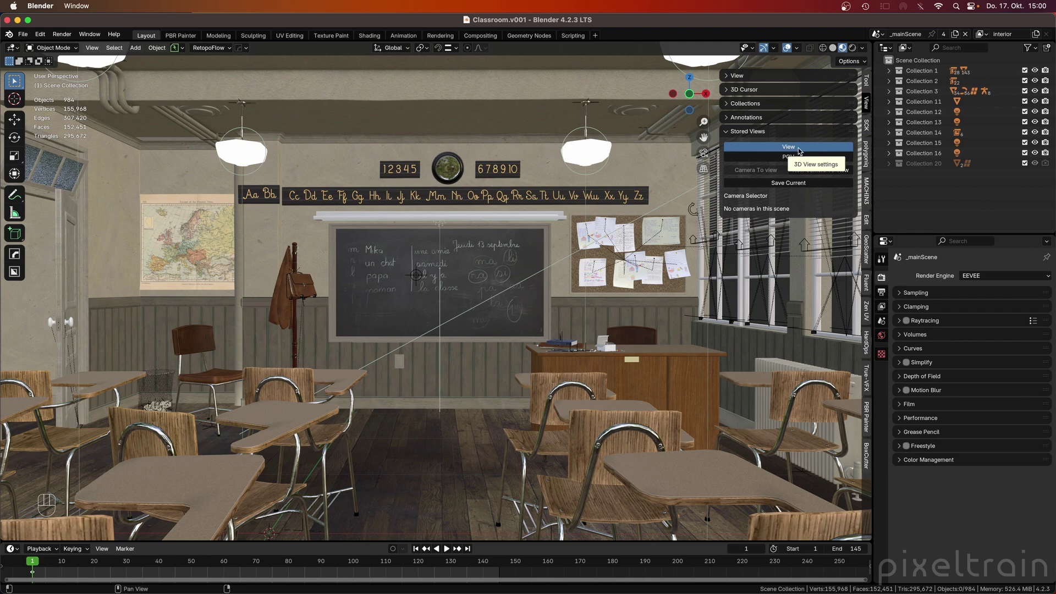
click(801, 158)
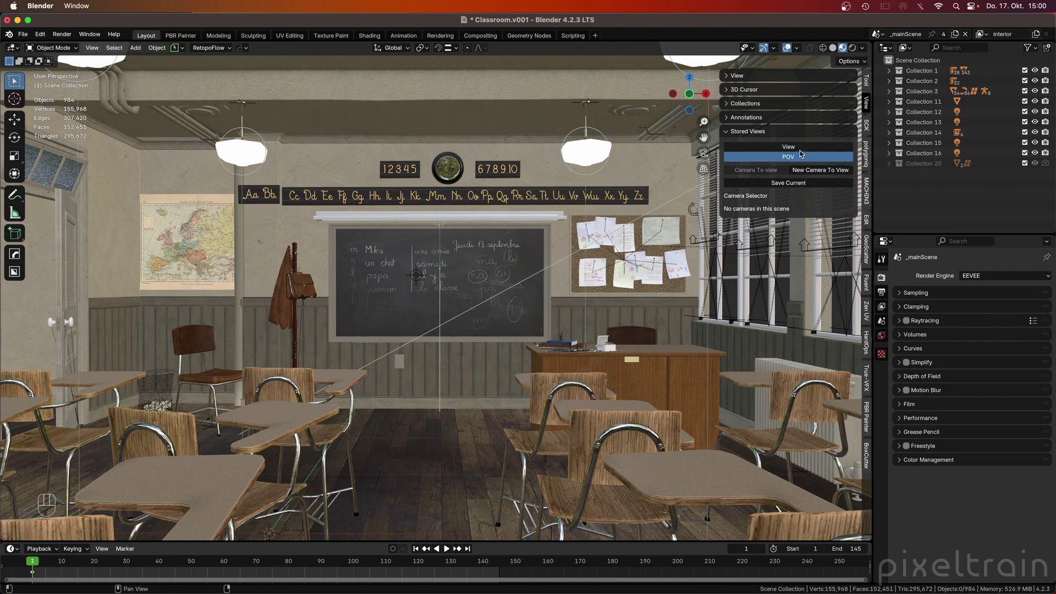
click(804, 153)
click(803, 160)
click(804, 150)
click(805, 158)
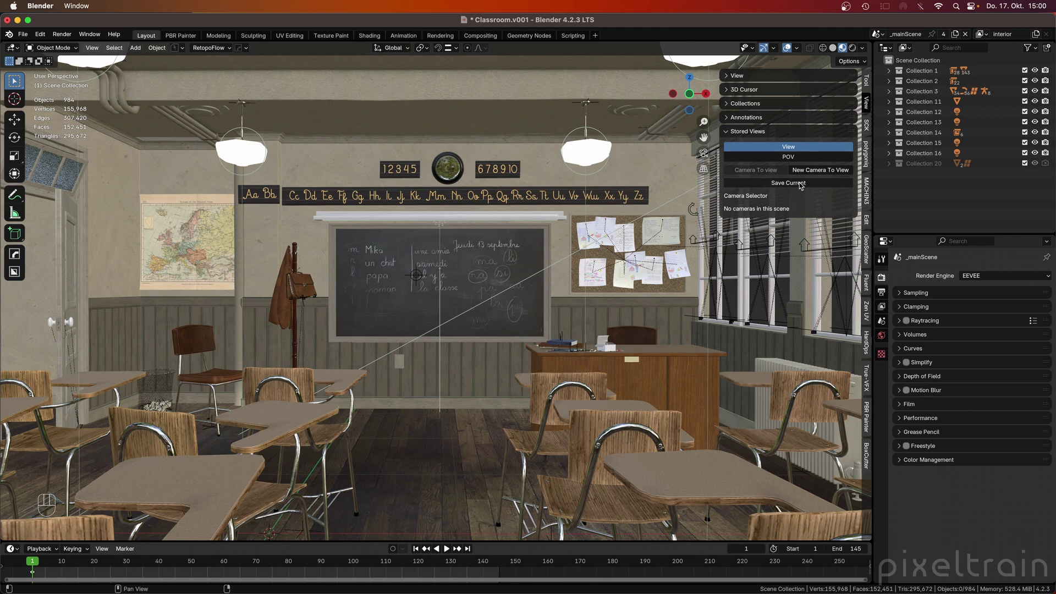
click(804, 185)
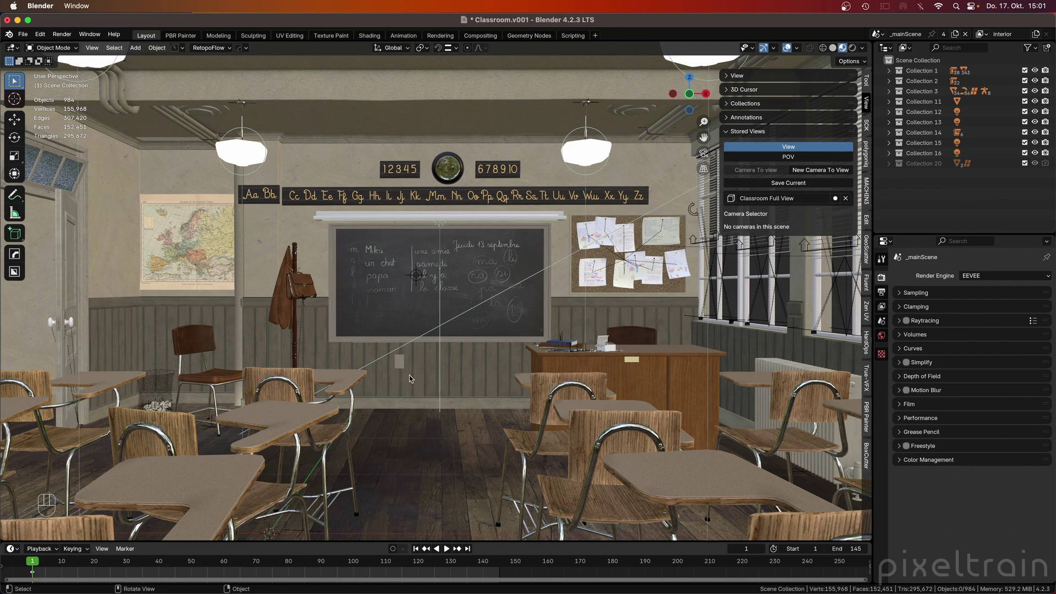
- Orbit outside the building and save that exterior view as a second stored view
key(Home)
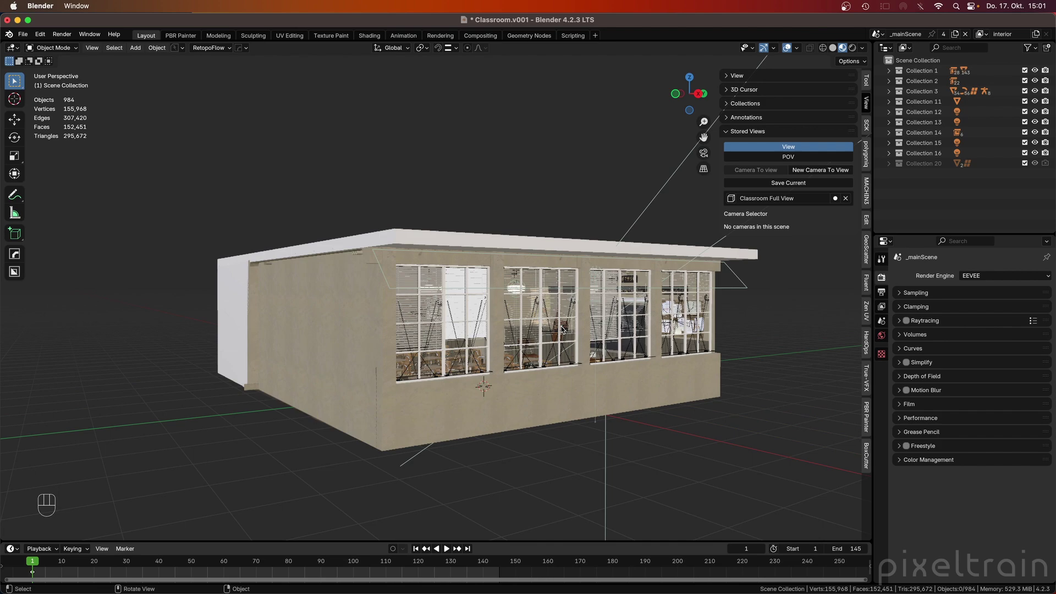
middle_click(473, 290)
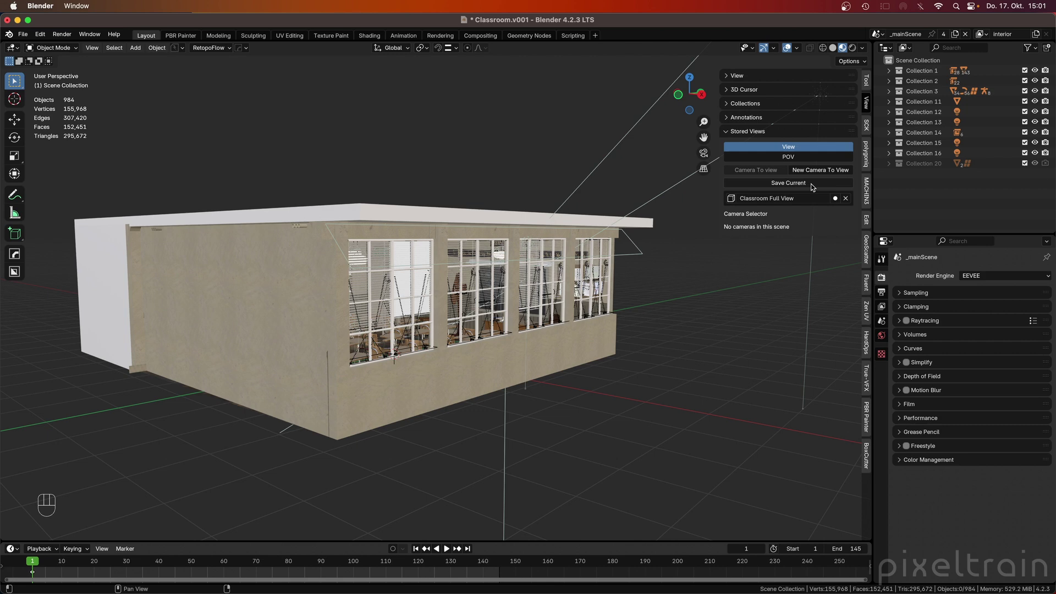
click(813, 184)
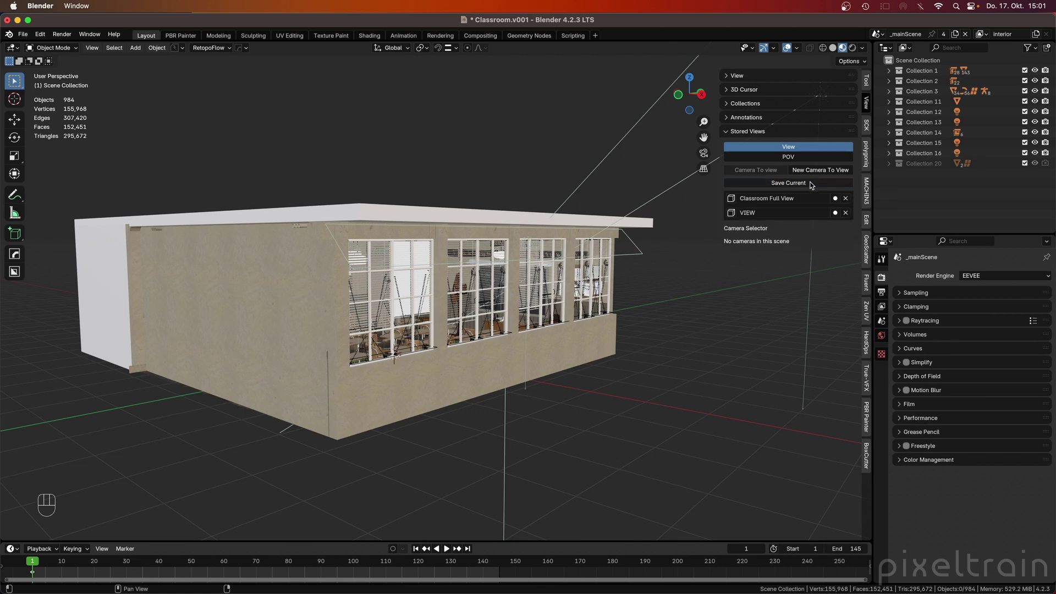
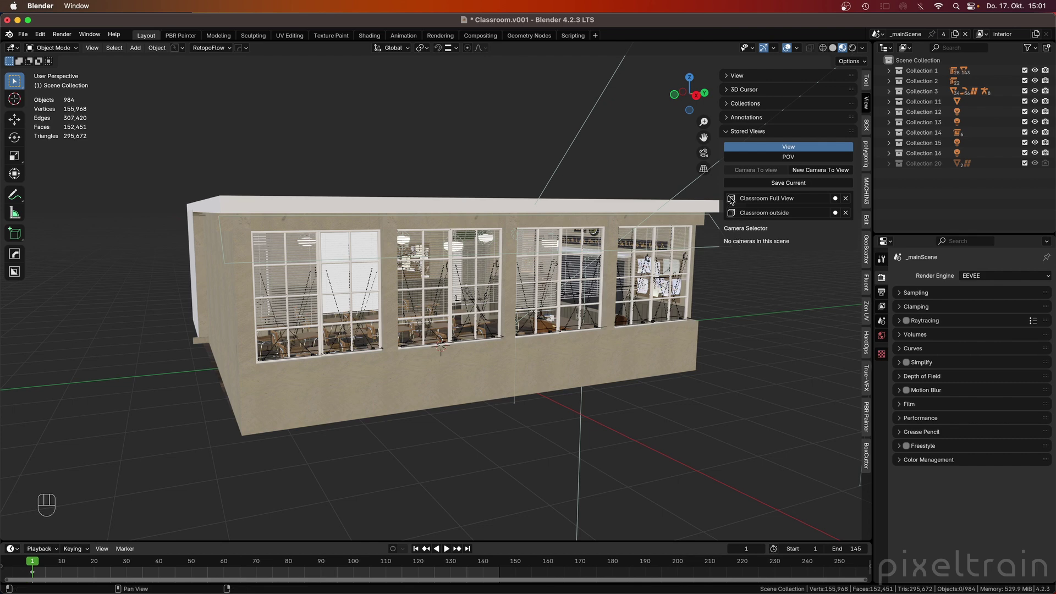
click(737, 215)
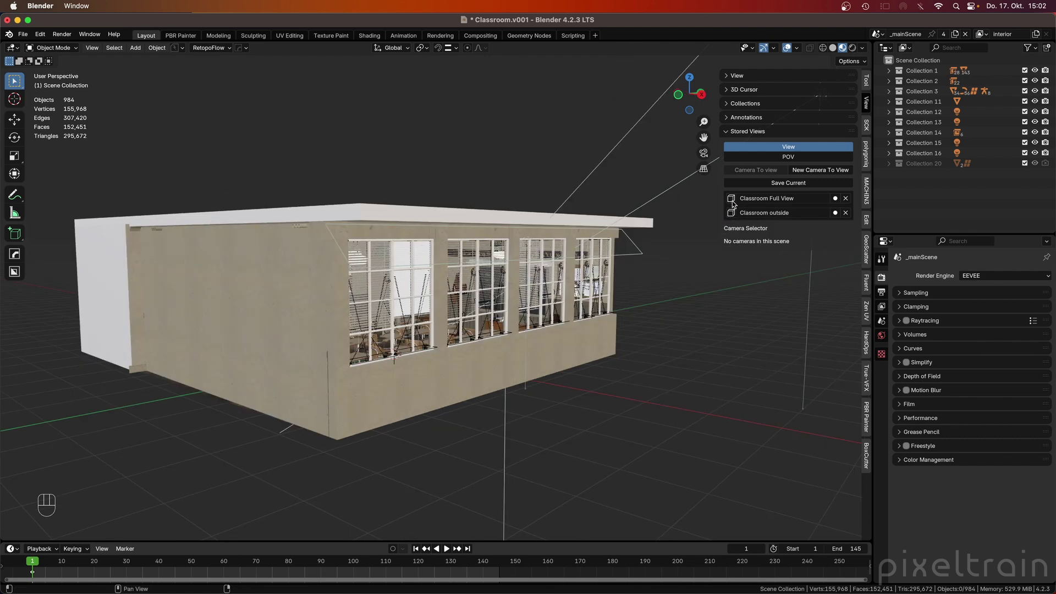
click(737, 201)
click(737, 214)
click(736, 201)
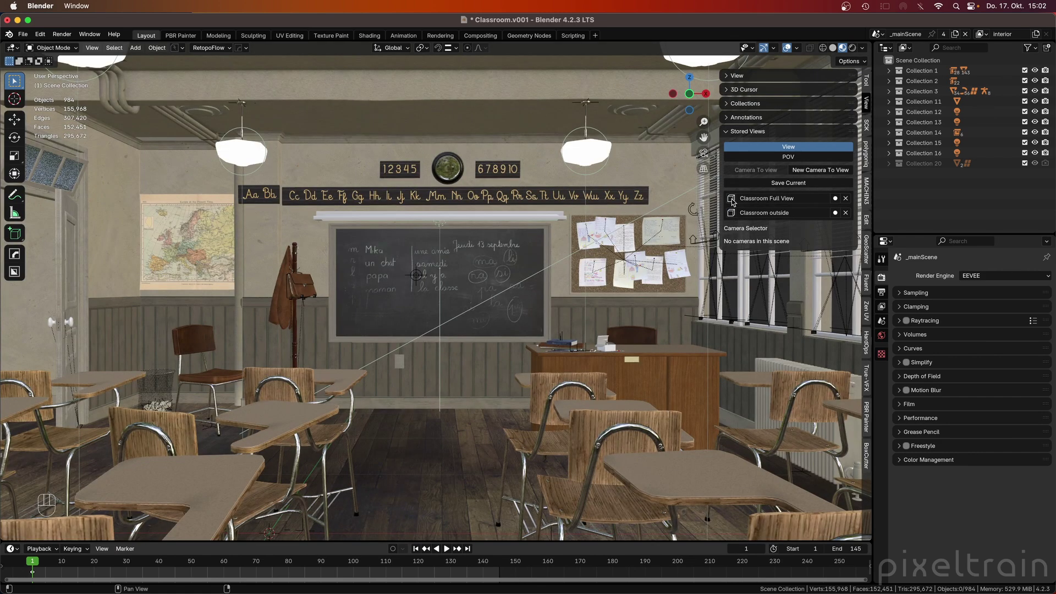
click(732, 215)
click(735, 199)
drag(433, 396, 432, 397)
drag(432, 397, 732, 215)
click(732, 215)
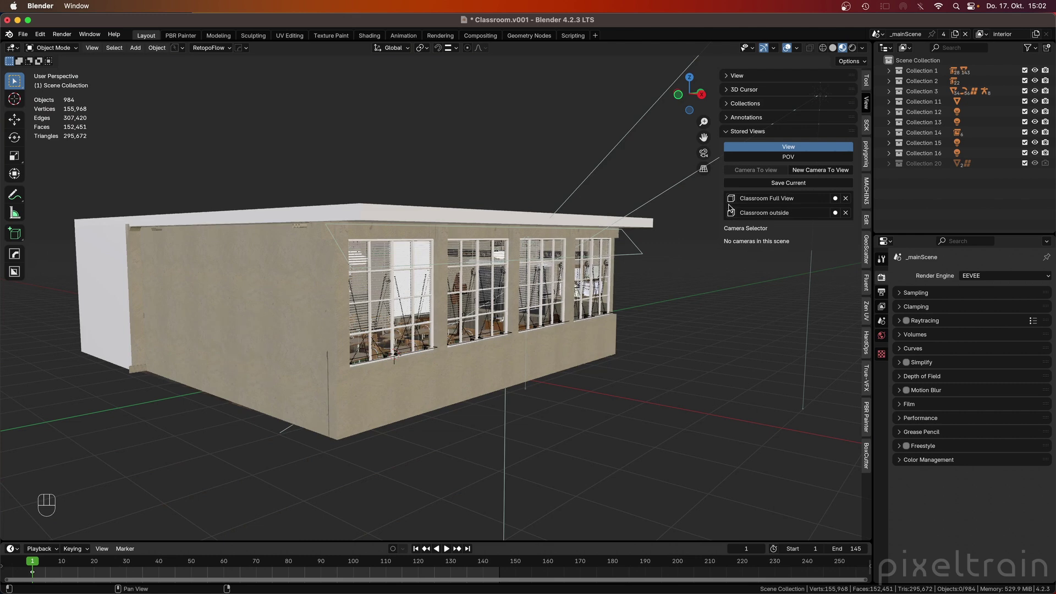
- Orbit to face the building's window wall and overwrite Classroom outside with that view
click(732, 216)
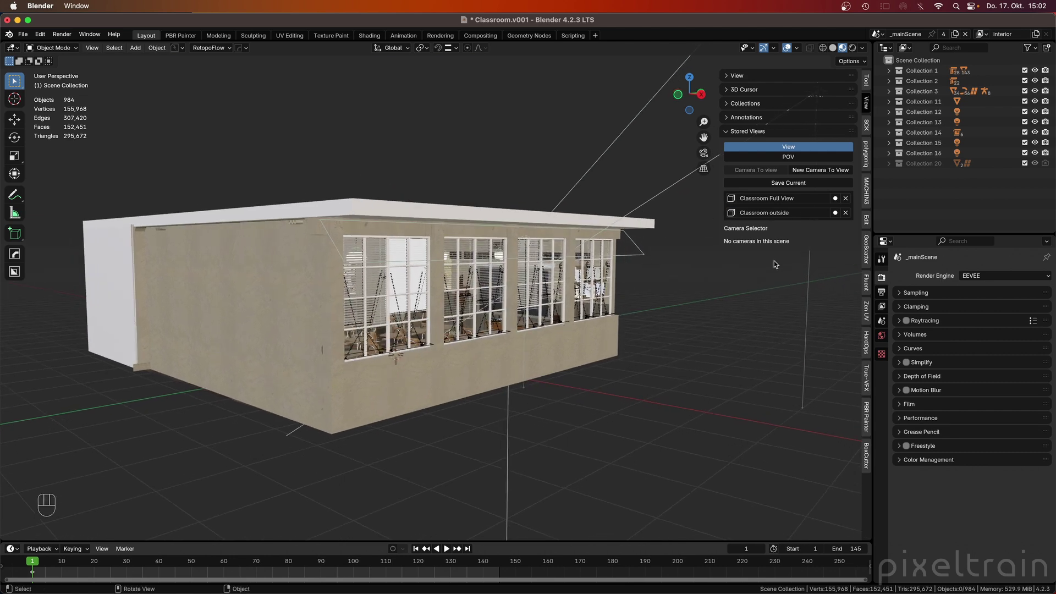
click(735, 214)
drag(540, 320, 513, 328)
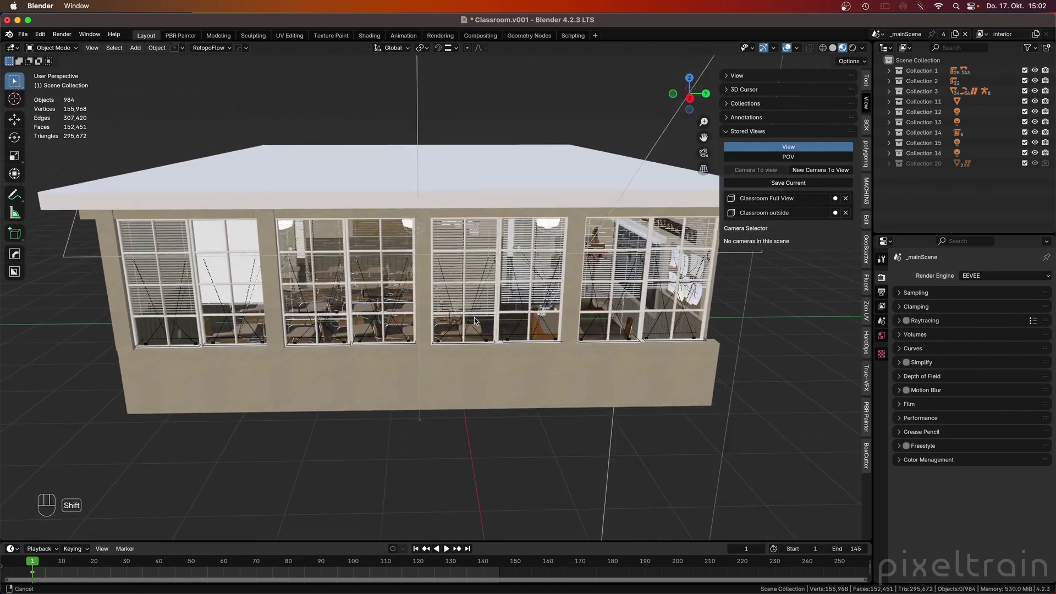
middle_click(484, 320)
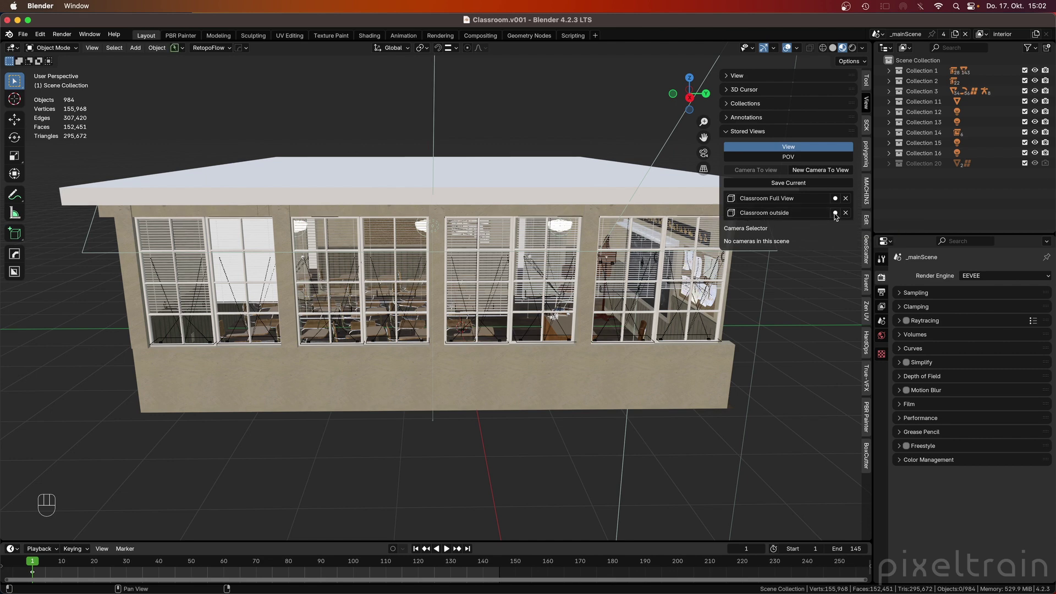
click(837, 216)
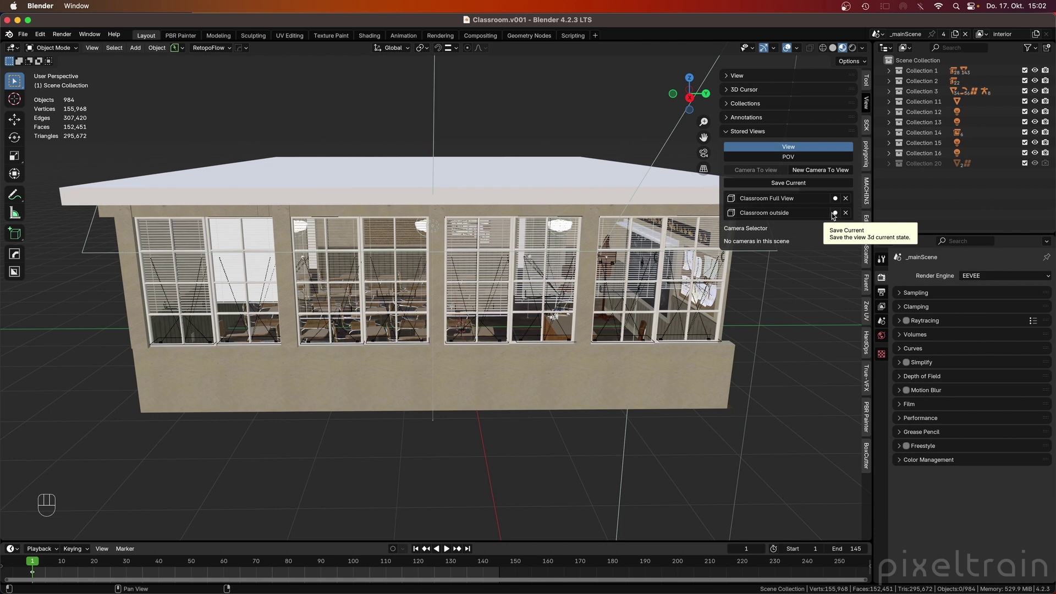
- Switch between Classroom Full View and the updated Classroom outside to verify both views
click(736, 198)
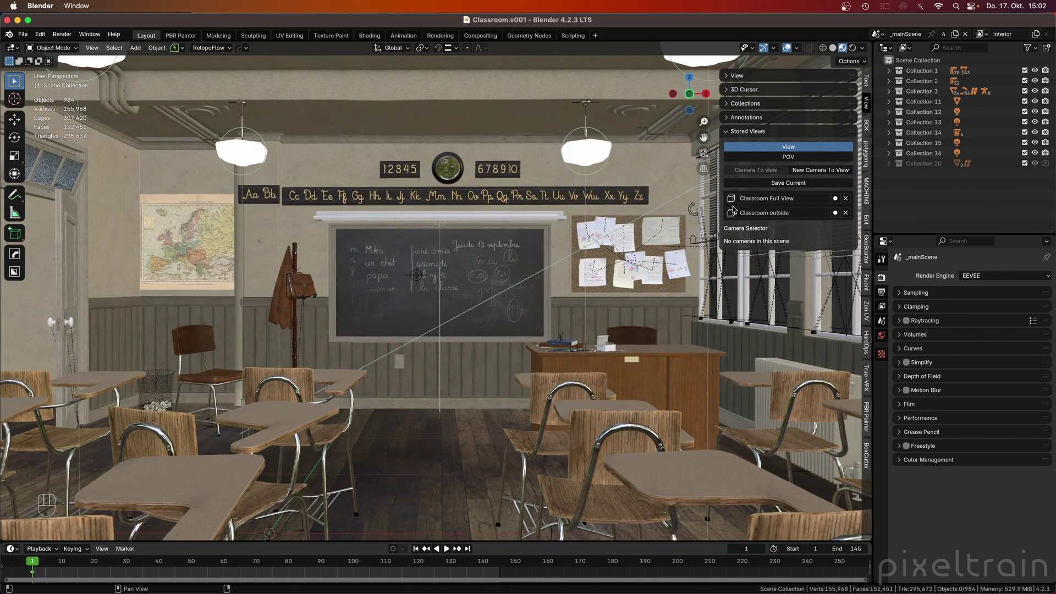
click(737, 213)
click(736, 200)
click(735, 214)
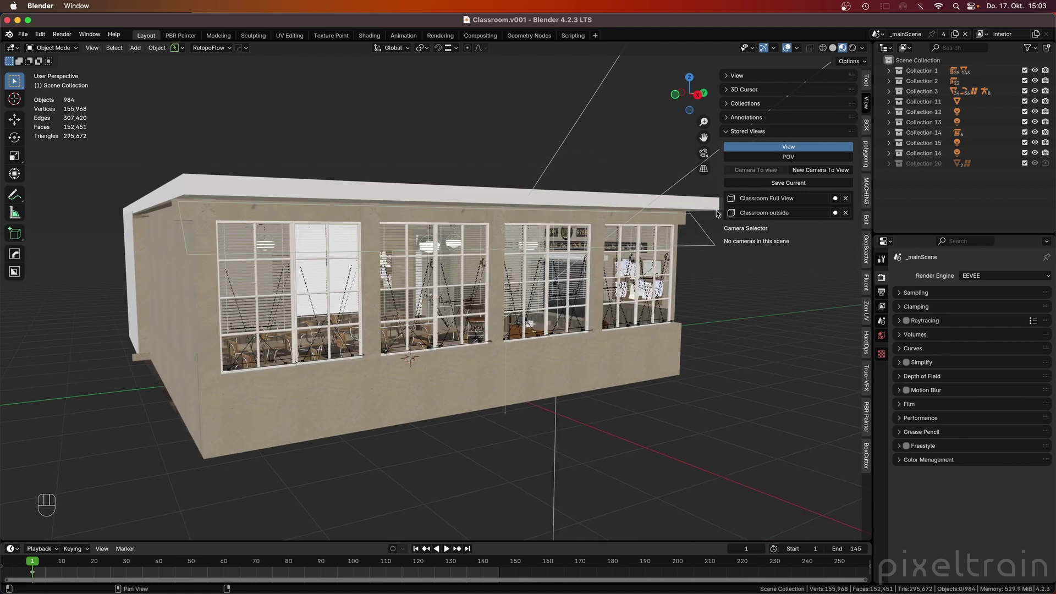
- Create a new collection CAM_List in the Outliner and move it above the other collections
click(735, 199)
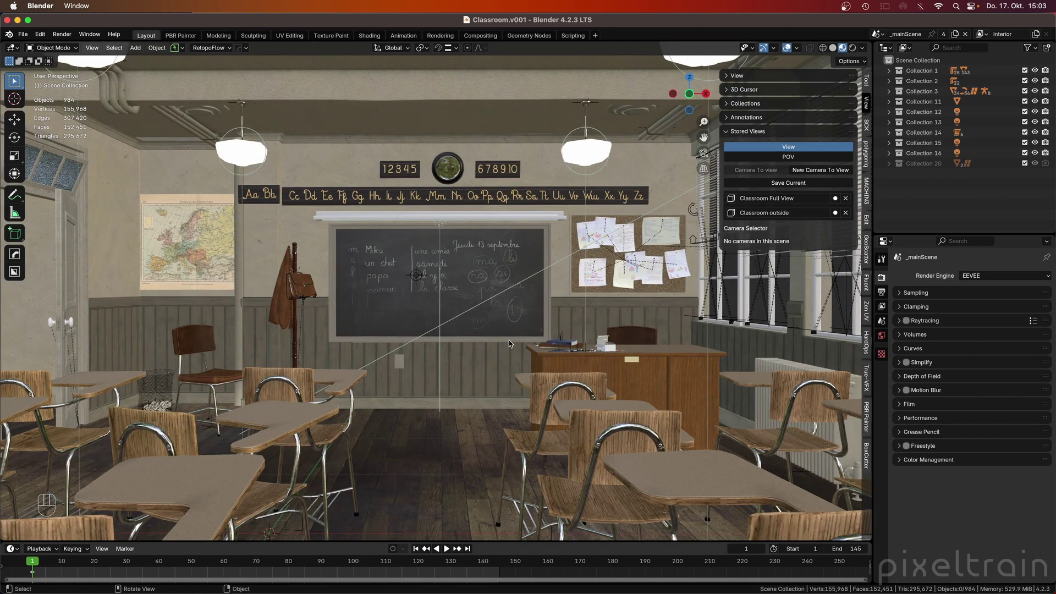
click(897, 62)
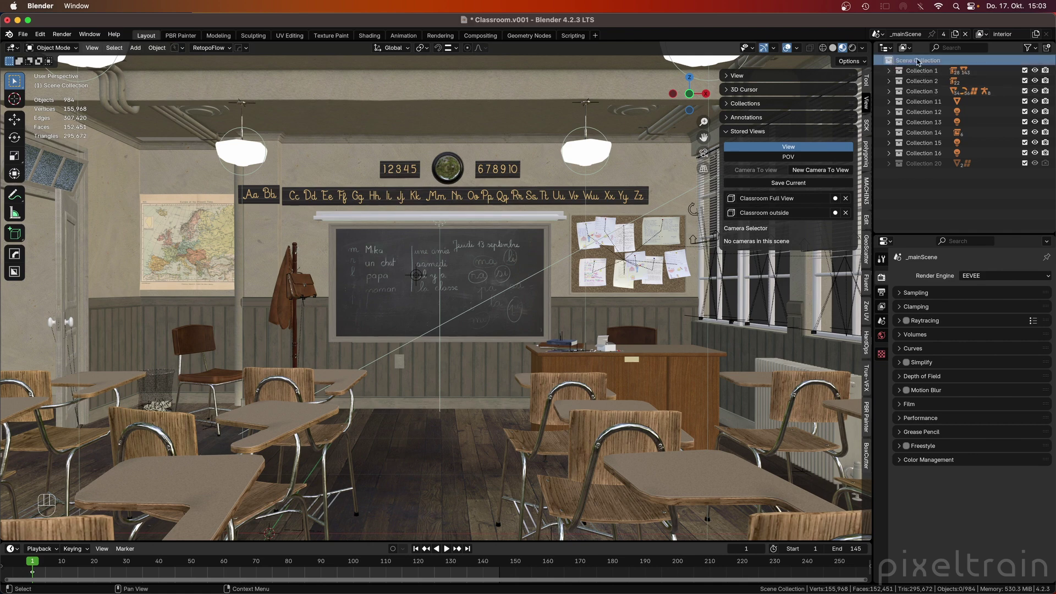
click(1048, 49)
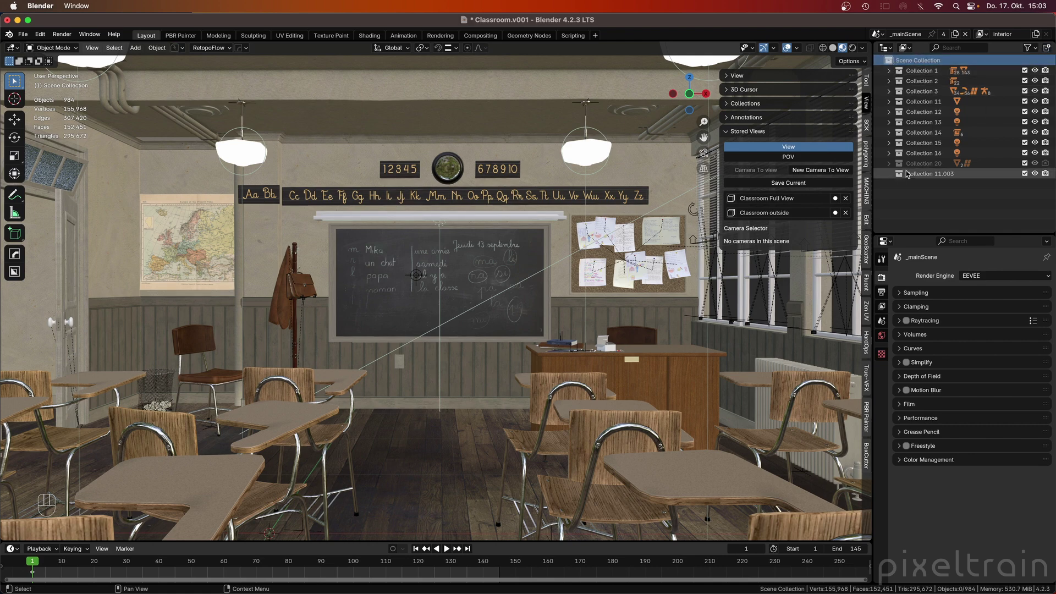
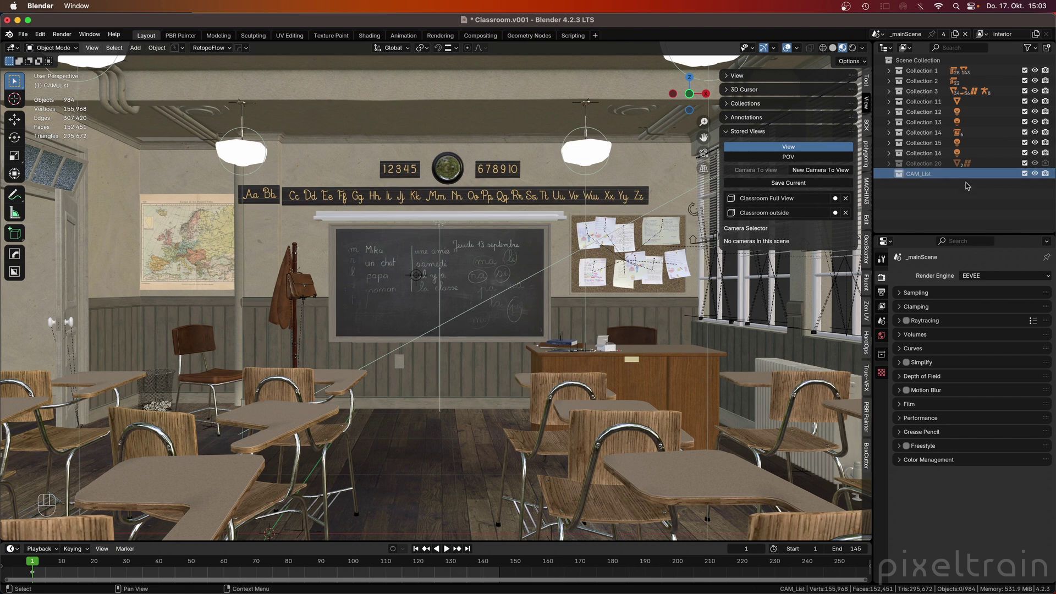
drag(903, 175, 804, 329)
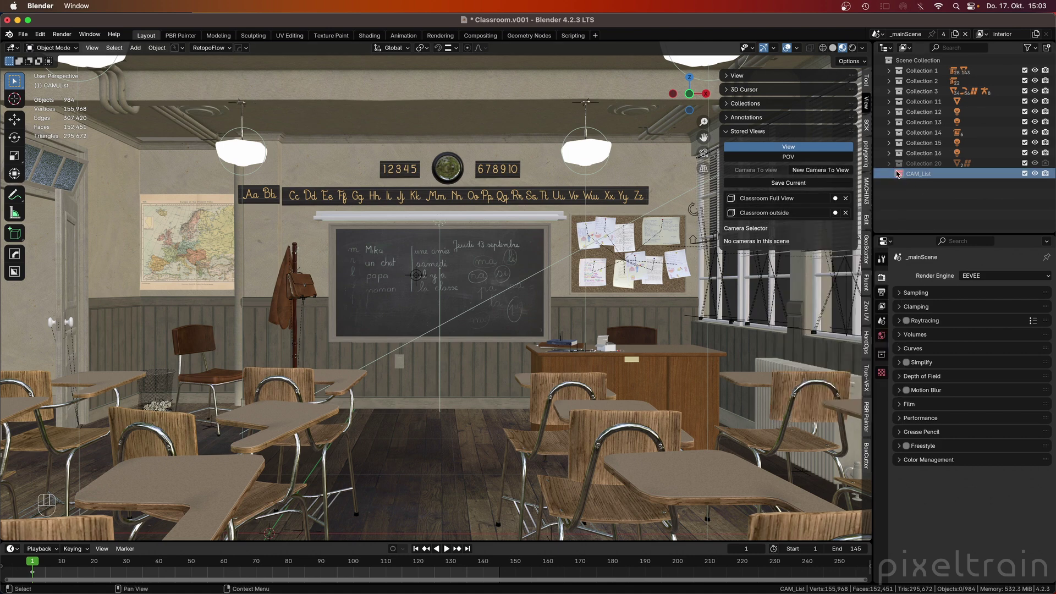
- Make CAM_List the active collection and bring up the quick camera and light tools menu
click(902, 174)
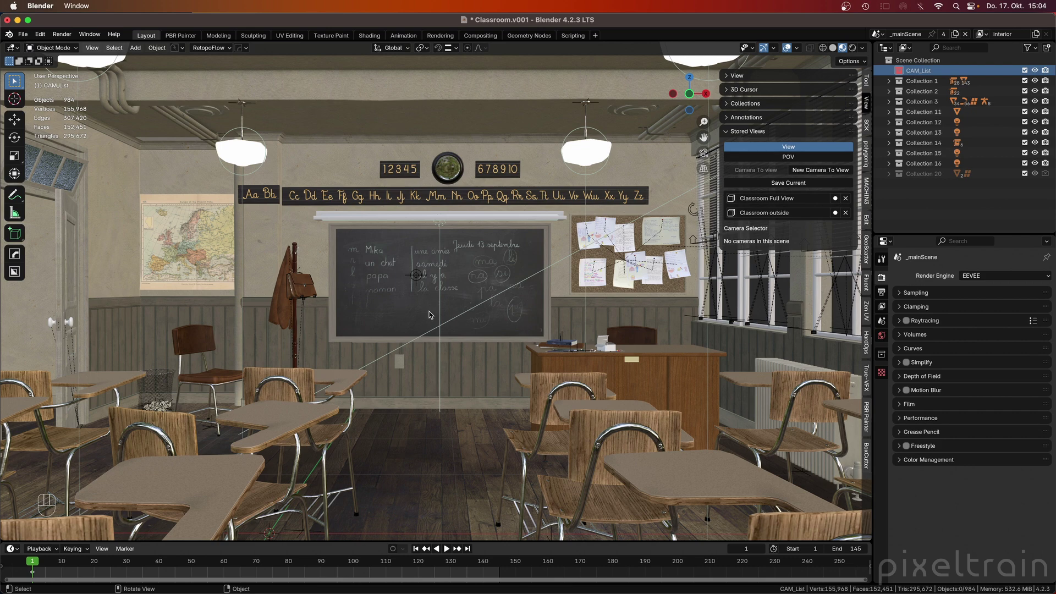
key(q)
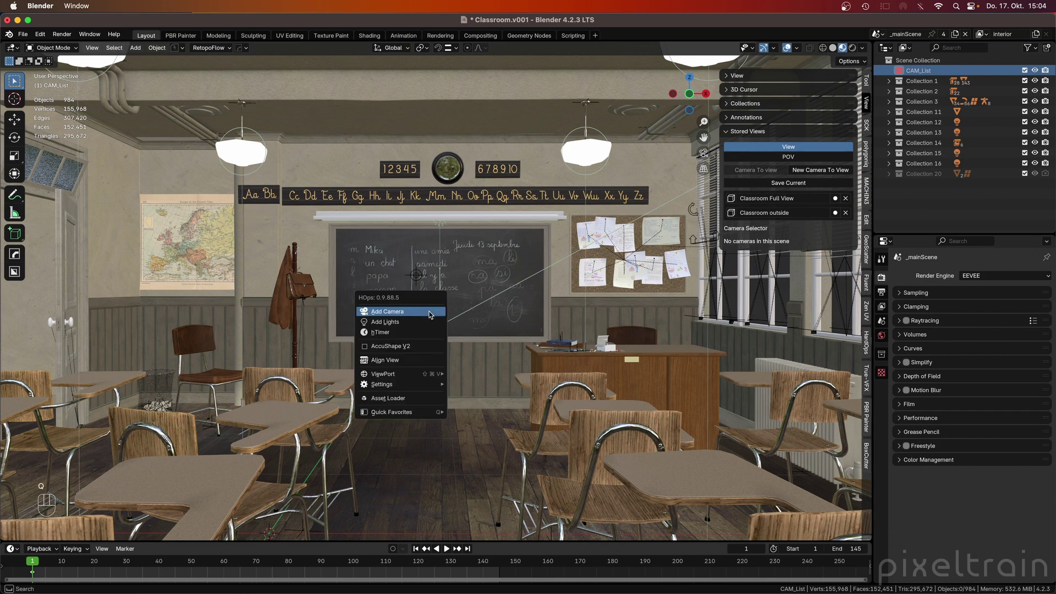
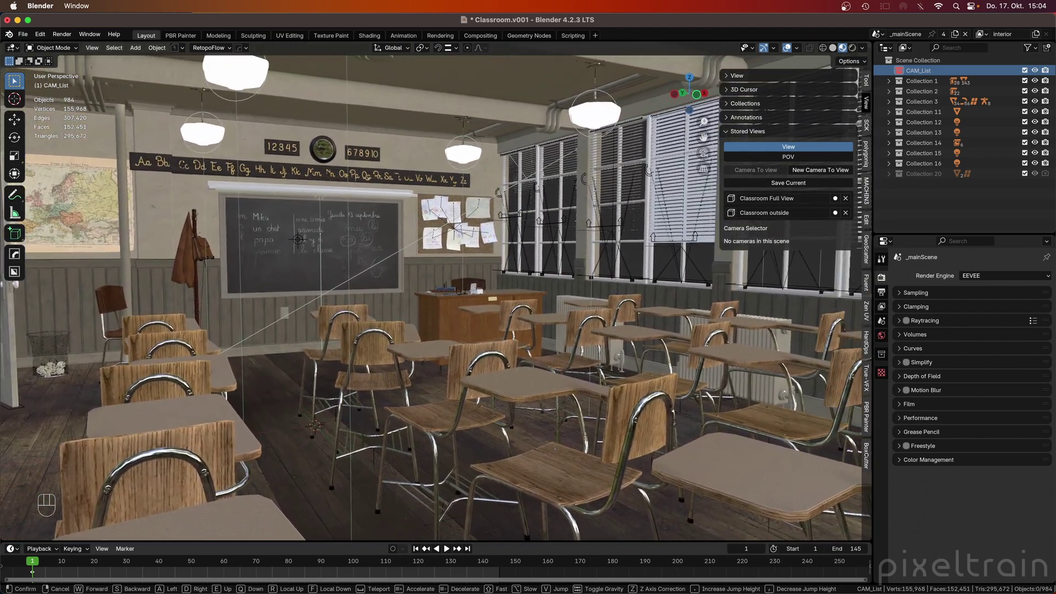
- Frame a wide interior classroom shot facing the blackboard and windows
click(471, 412)
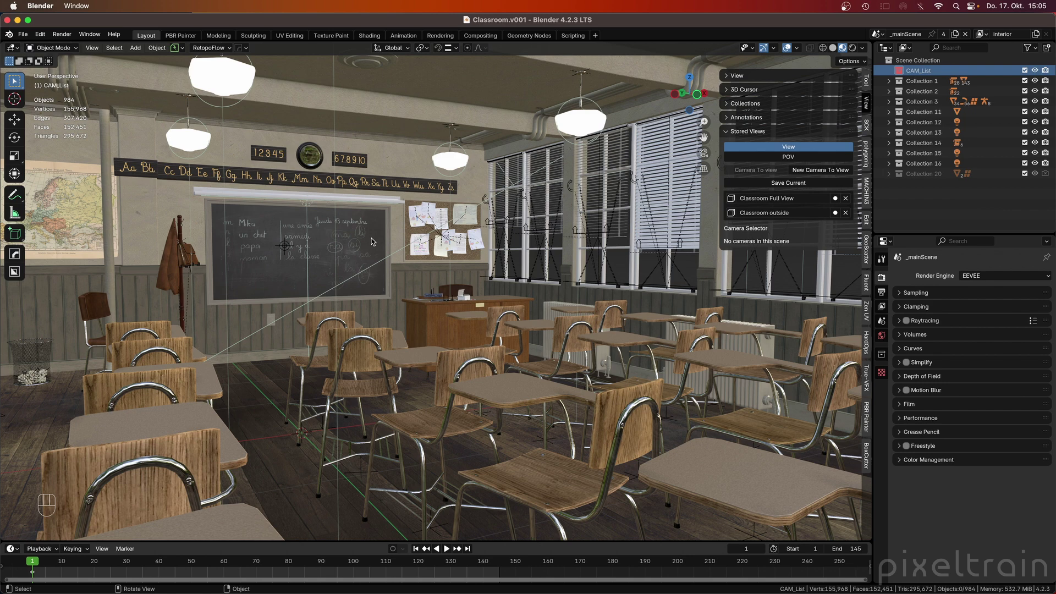
key(KP_0)
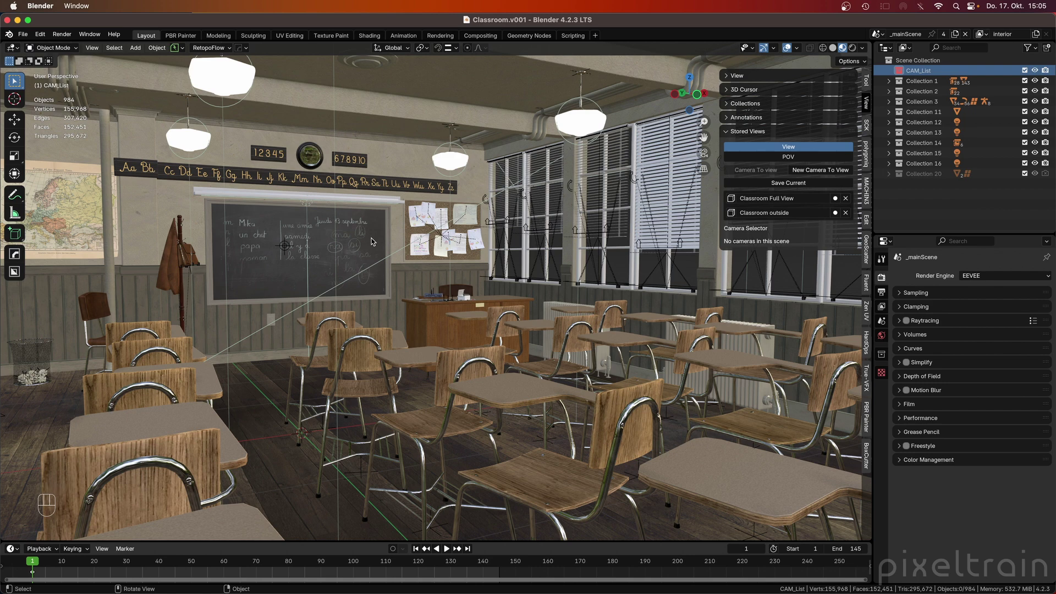
key(KP_0)
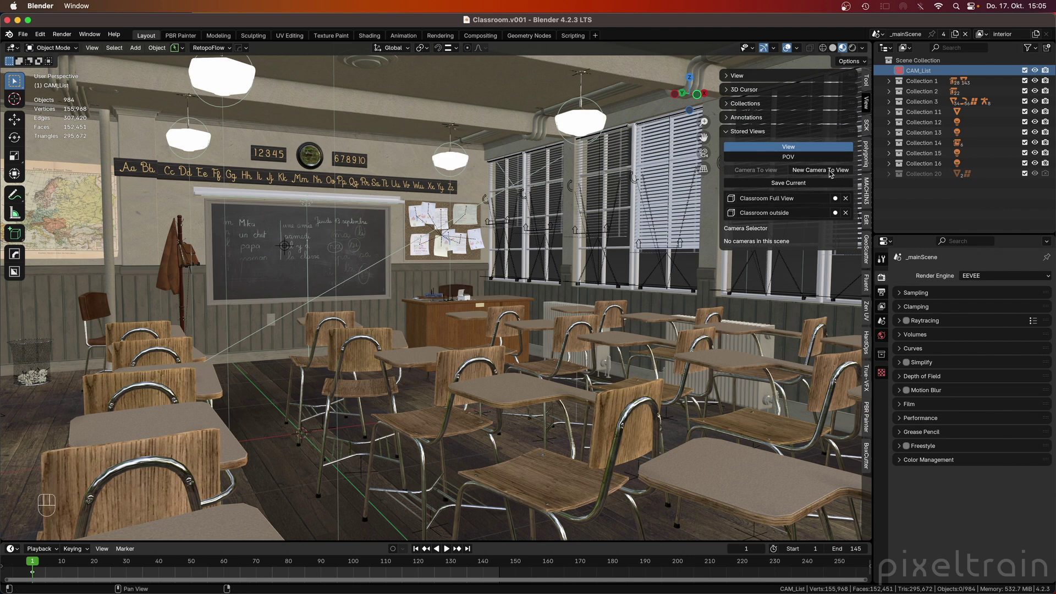
- Create View_Camera from the current view and raise its passepartout to 0.900
click(832, 173)
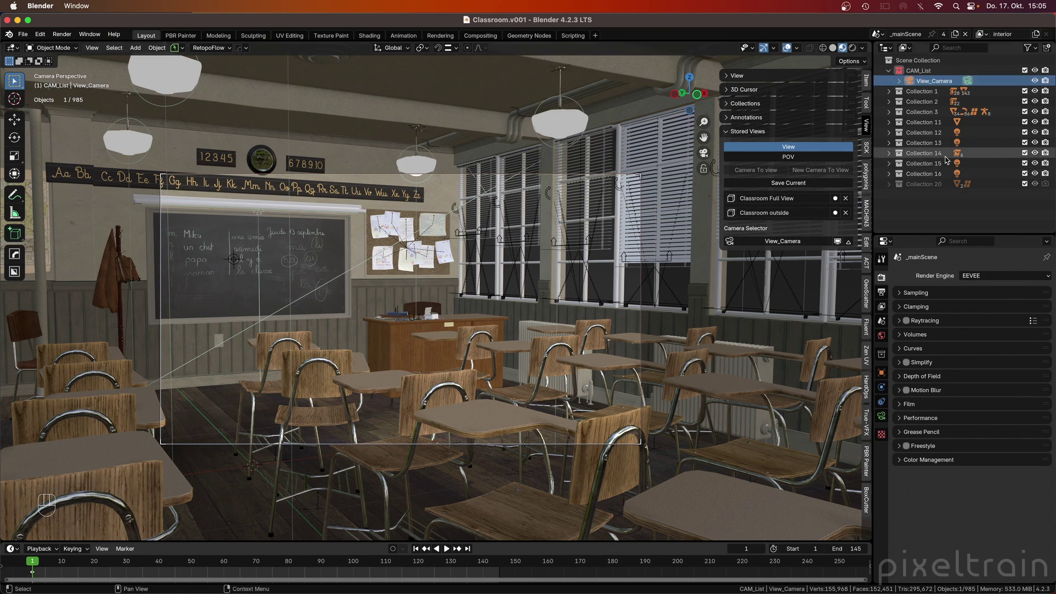
click(912, 83)
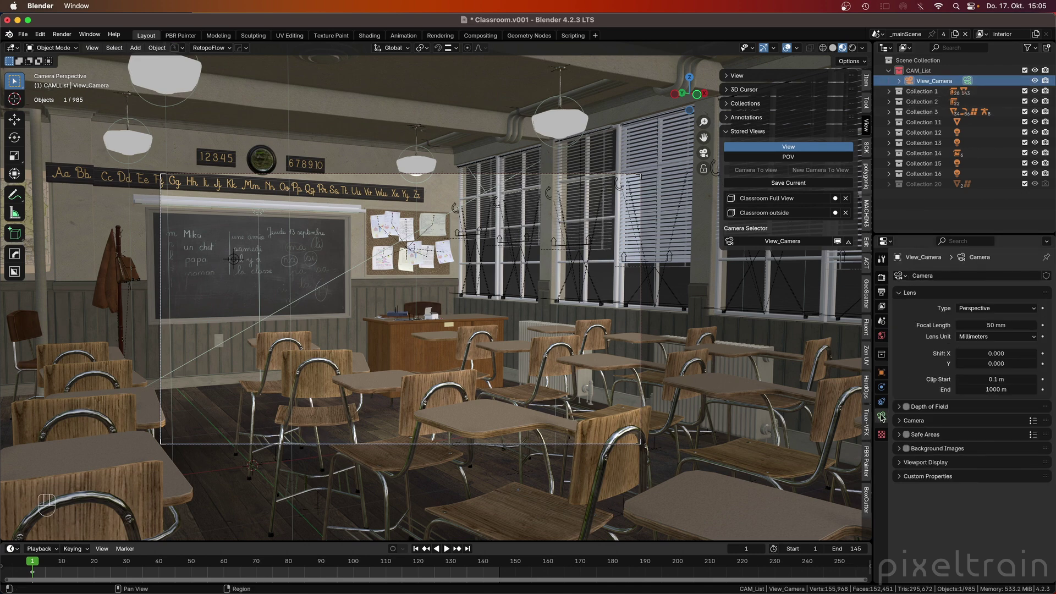
click(905, 465)
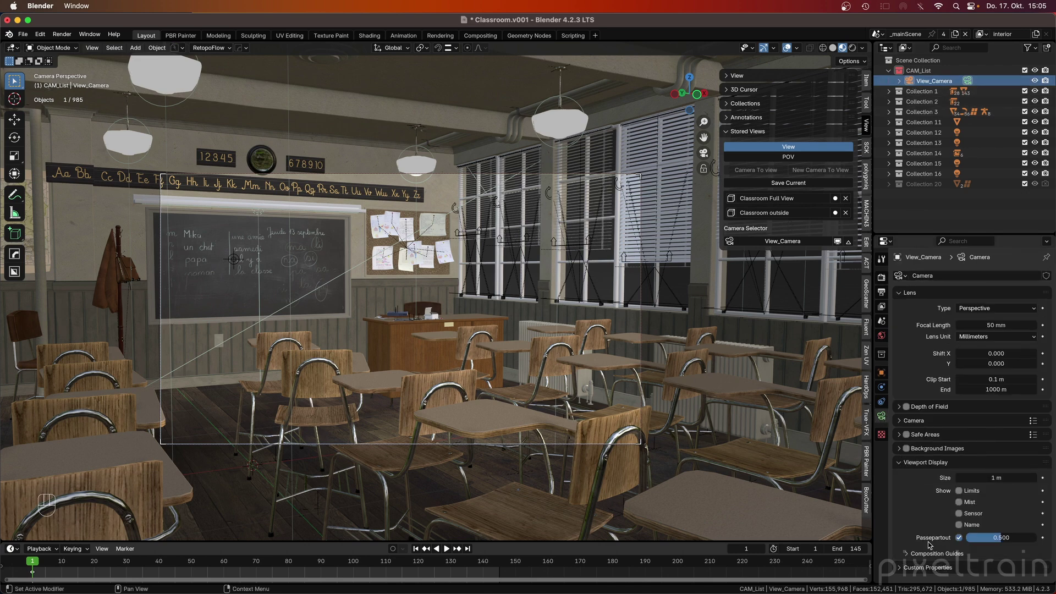
drag(1015, 537, 1016, 538)
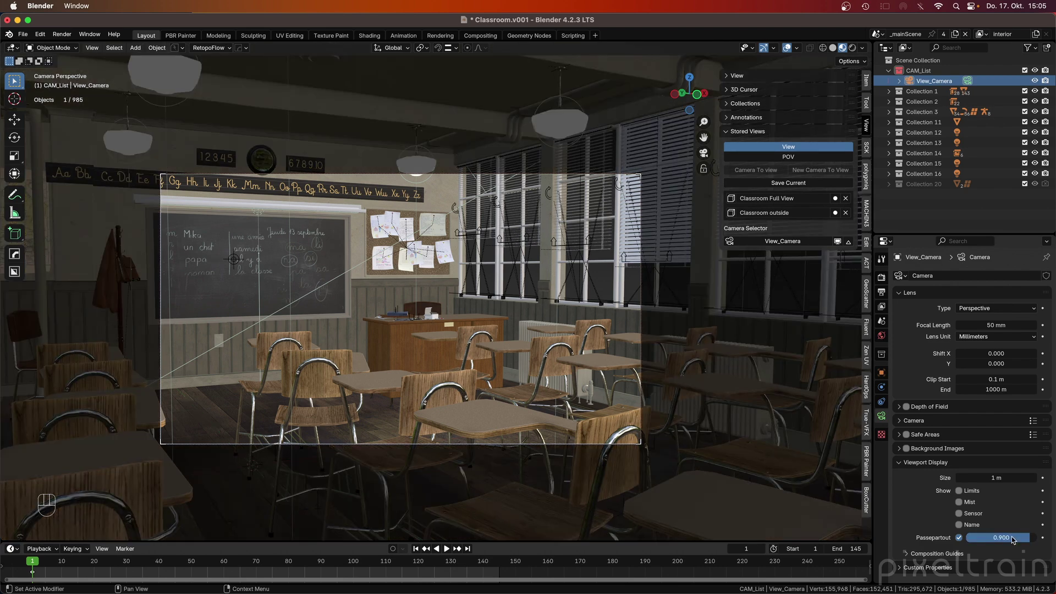
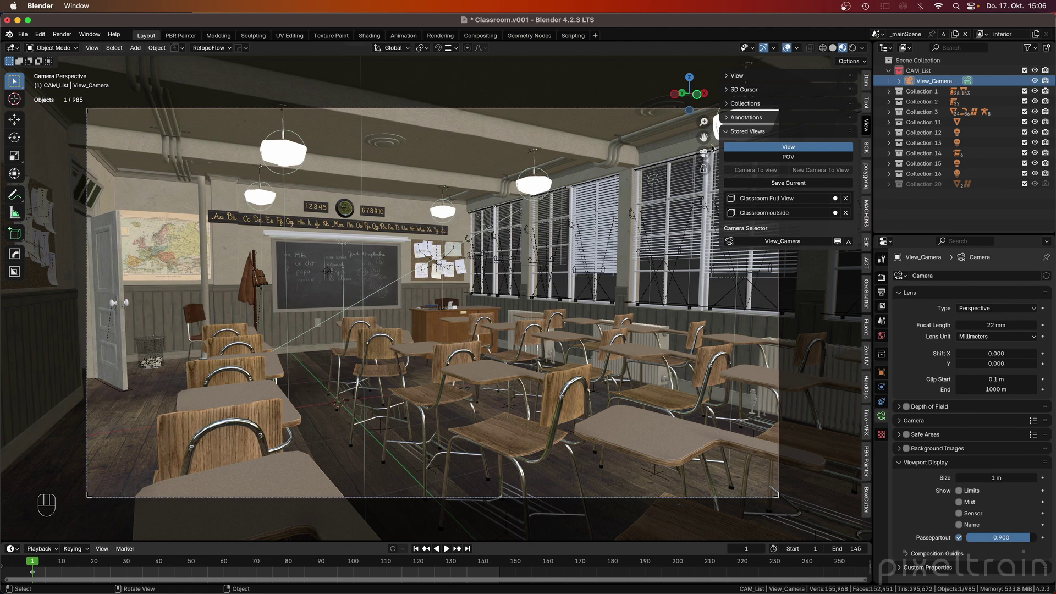
- Toggle Lock Camera to View to nudge the camera's classroom framing, then unlock it
click(705, 170)
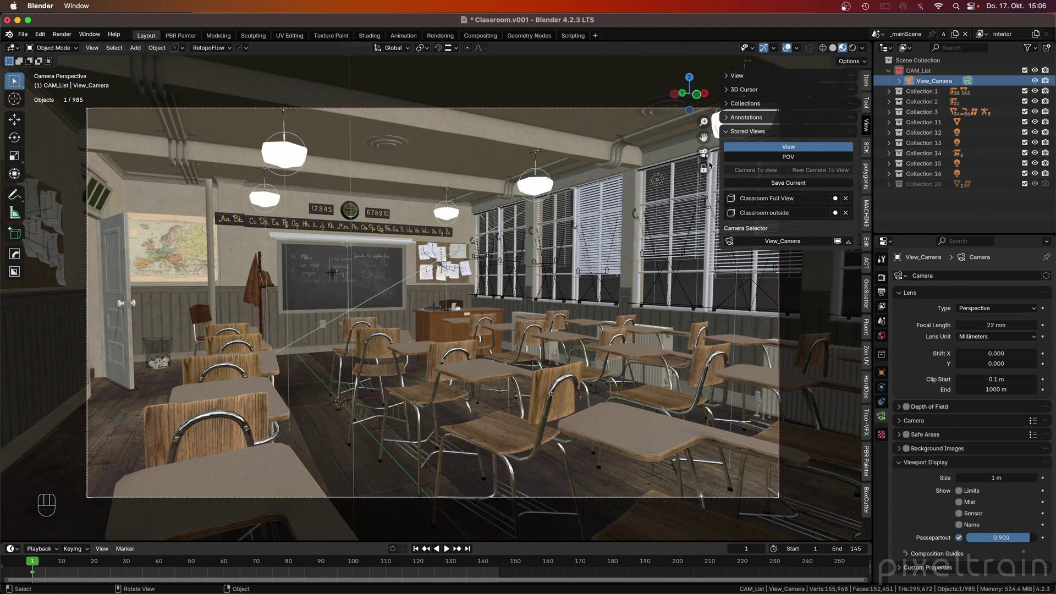
click(704, 171)
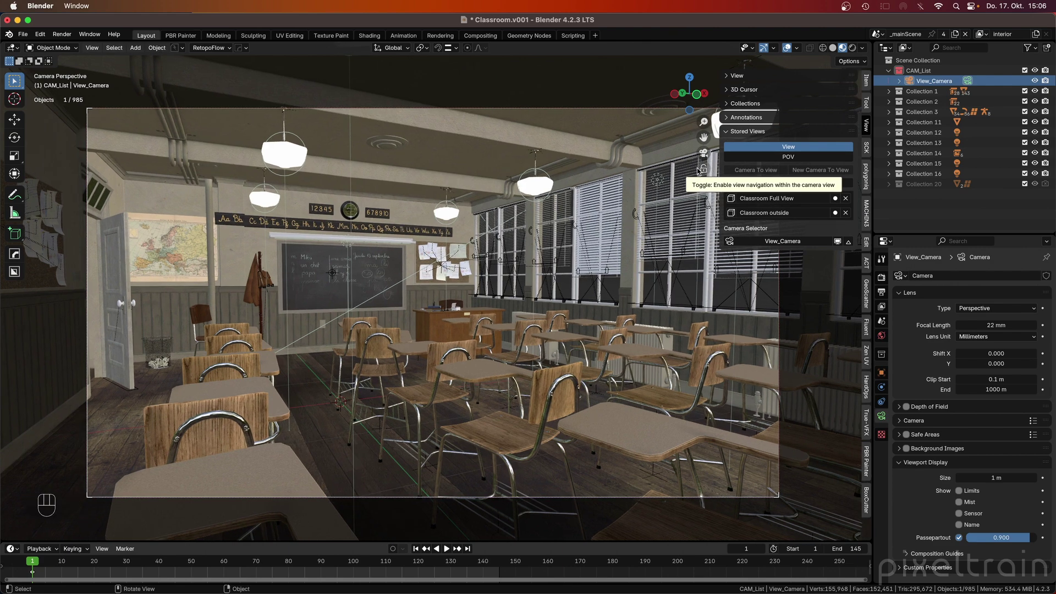
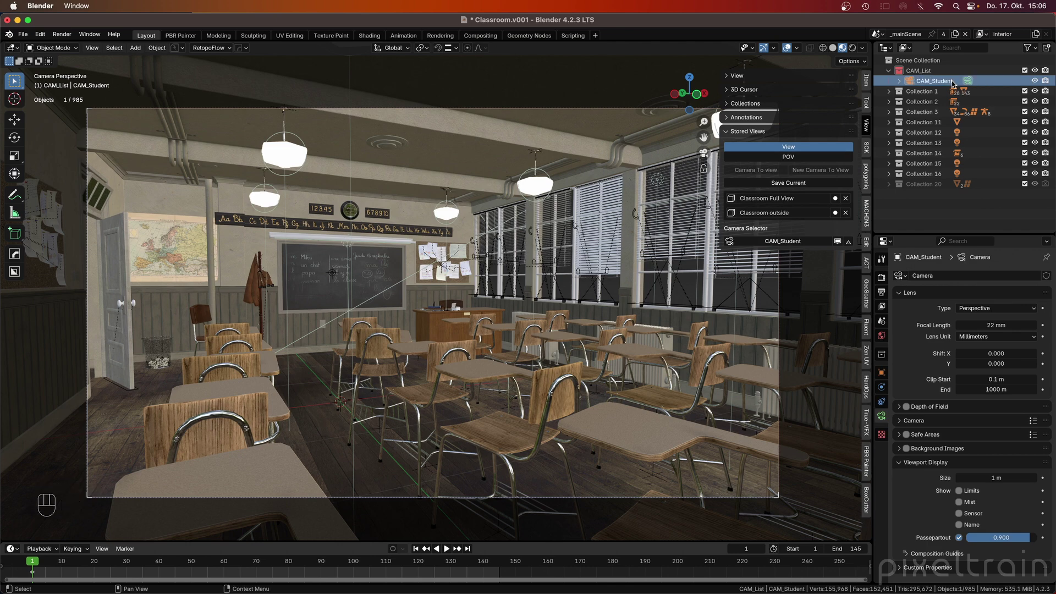
- Walk the viewpoint forward through the classroom toward the teacher's desk
click(411, 334)
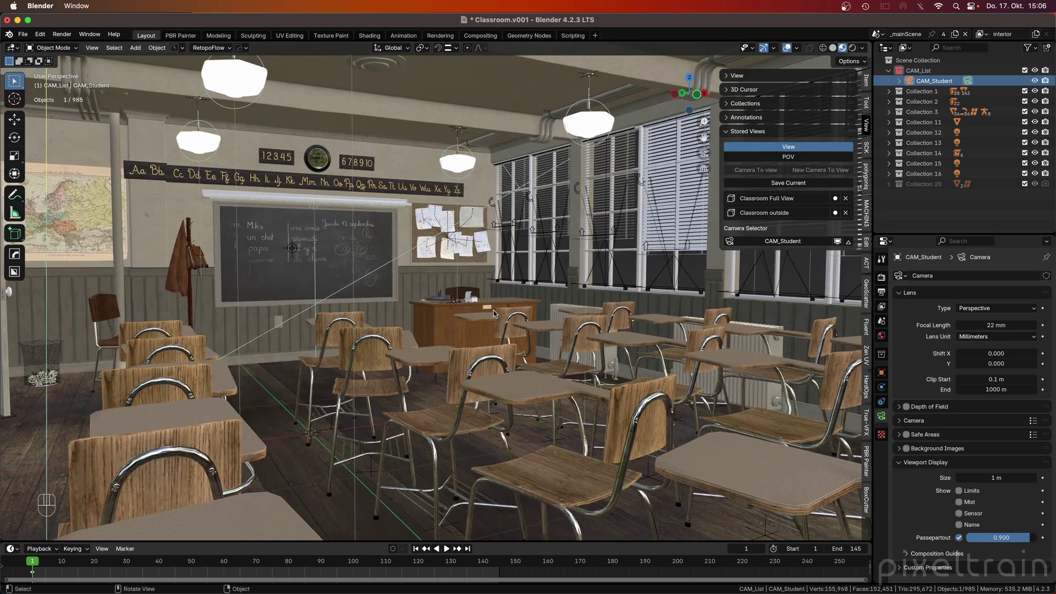
key(q)
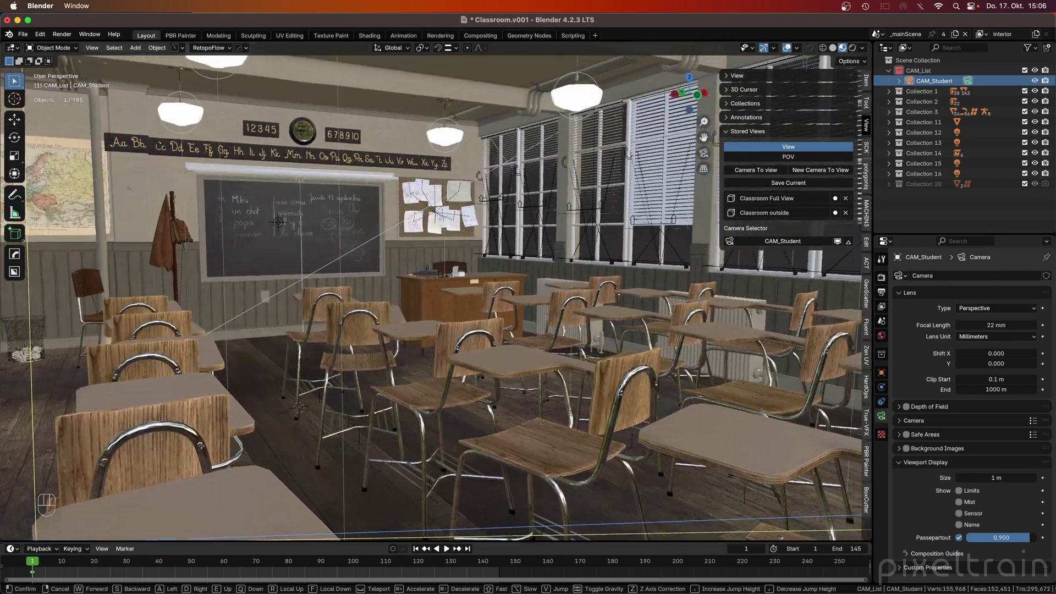
key(w)
key(w)
key(w)
key(w)
key(w)
key(w)
key(w)
key(w)
key(w)
key(w)
key(w)
key(w)
key(w)
key(w)
key(w)
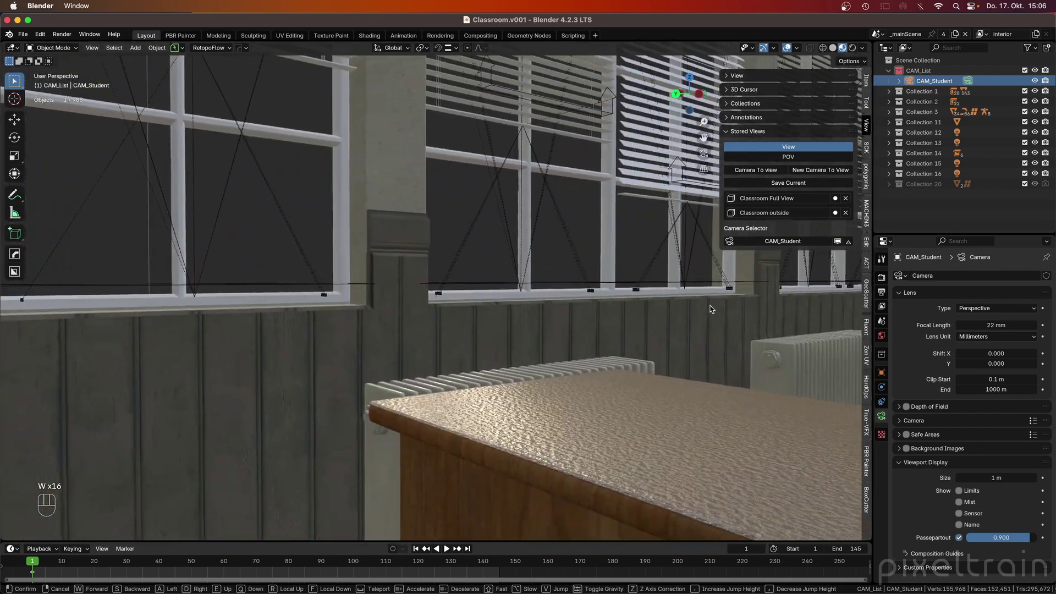
- Adjust the walk position to settle at the teacher's desk facing the student desks
key(e)
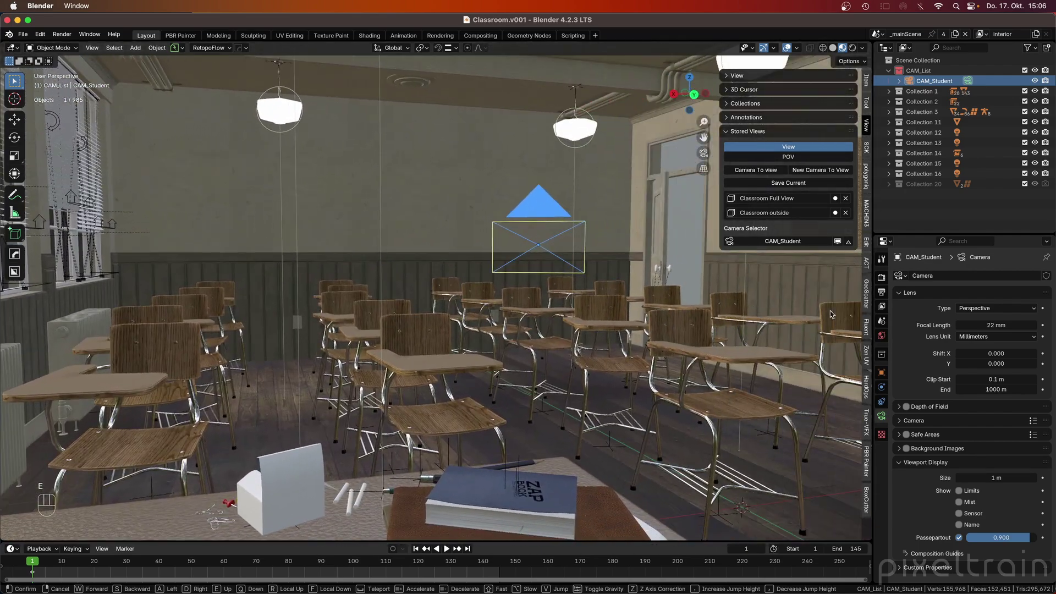
key(s)
key(s)
key(s)
key(a)
key(a)
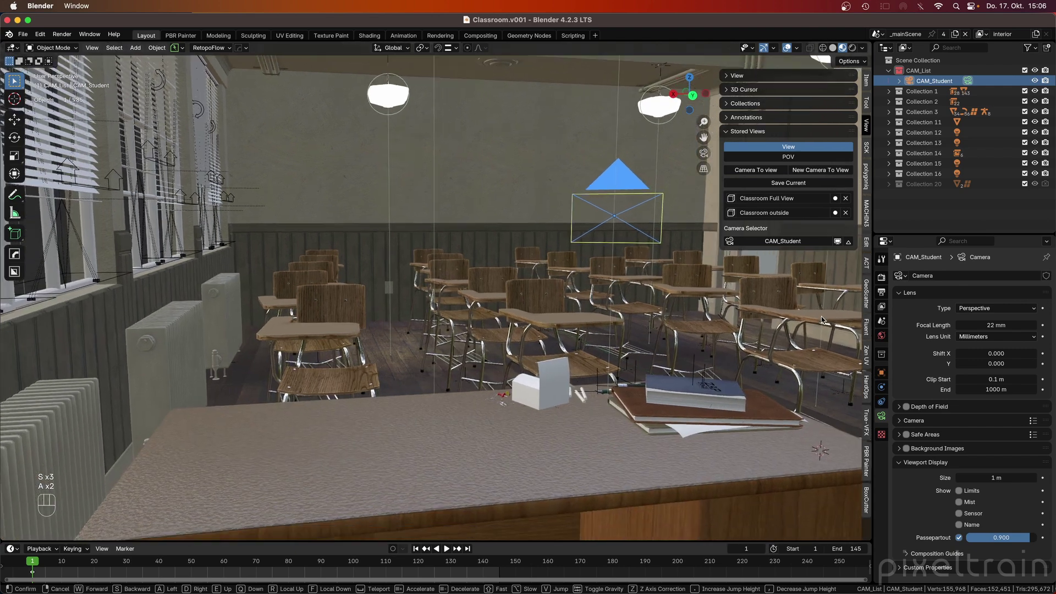
- Confirm the teacher's-desk view and add a new camera aligned to it under CAM_List
click(541, 312)
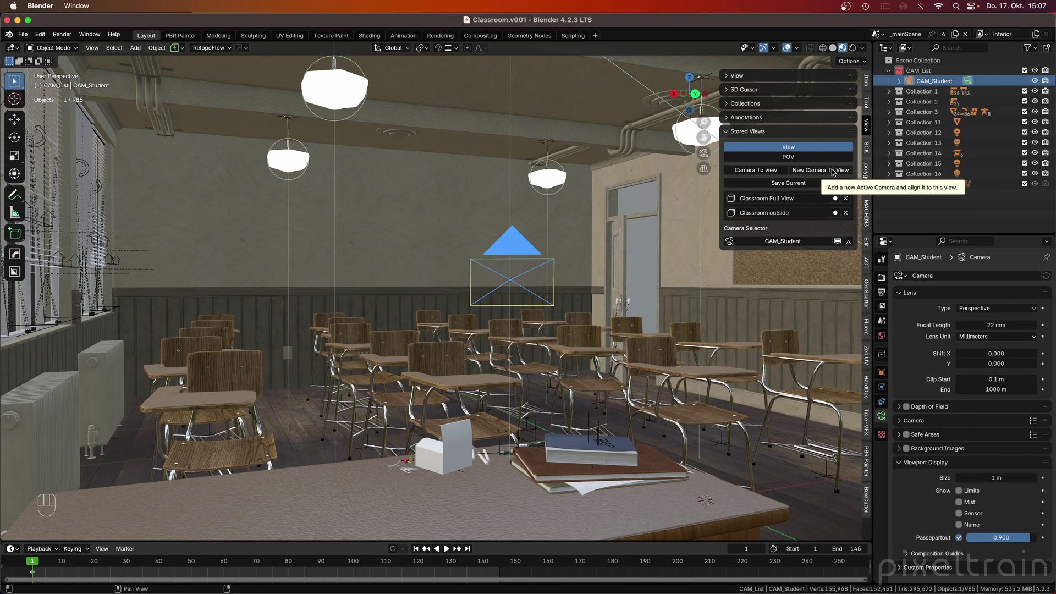
click(835, 171)
middle_click(835, 171)
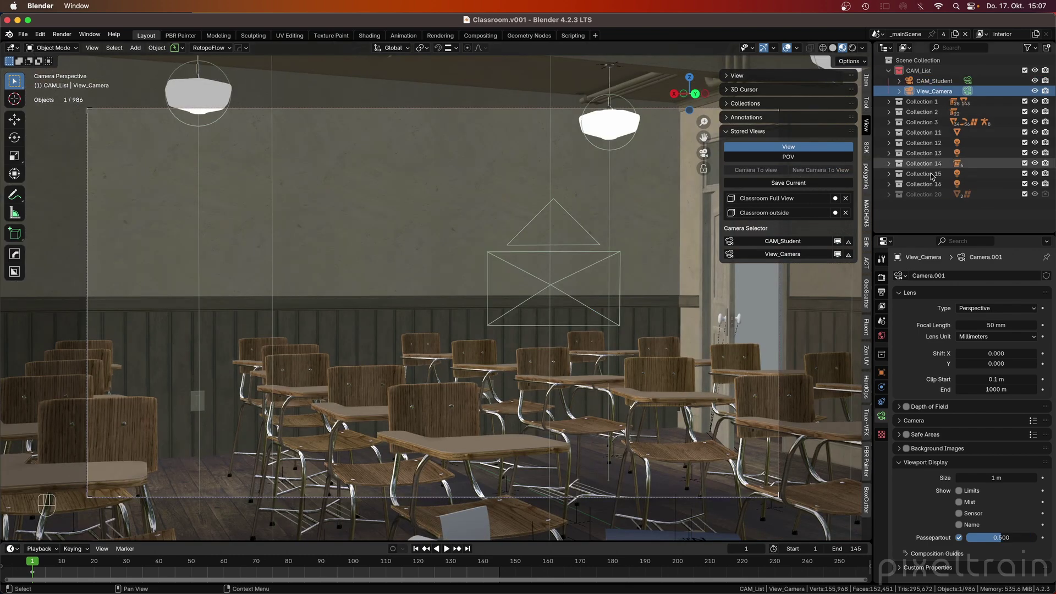
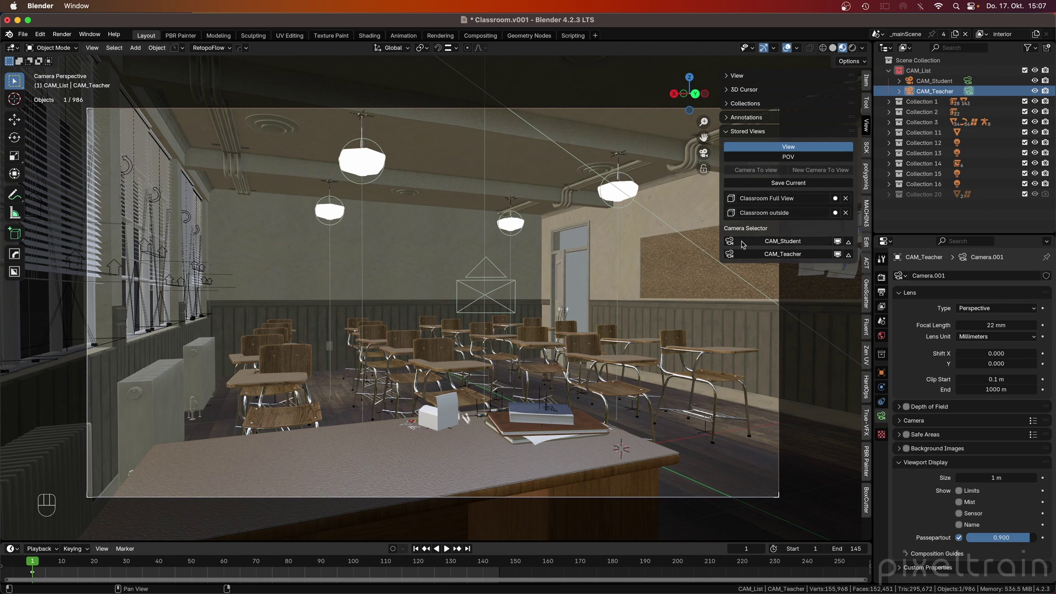
- Switch between CAM_Student and CAM_Teacher in Camera Selector, ending on CAM_Student
click(736, 243)
click(731, 255)
click(735, 242)
click(732, 254)
click(733, 244)
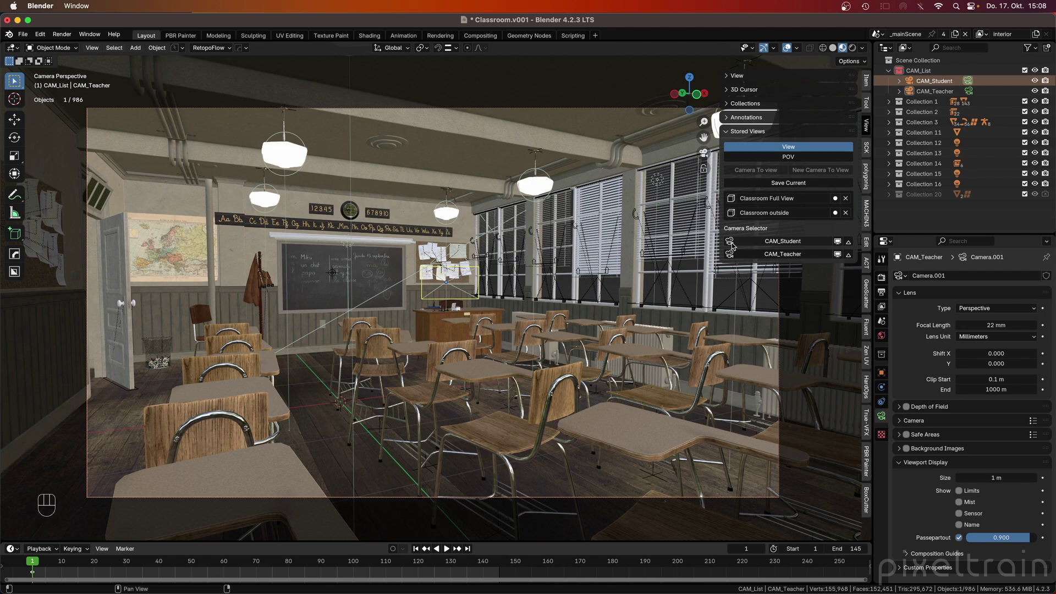
- Inspect CAM_Student's viewport display settings and show the camera name in camera view
click(919, 464)
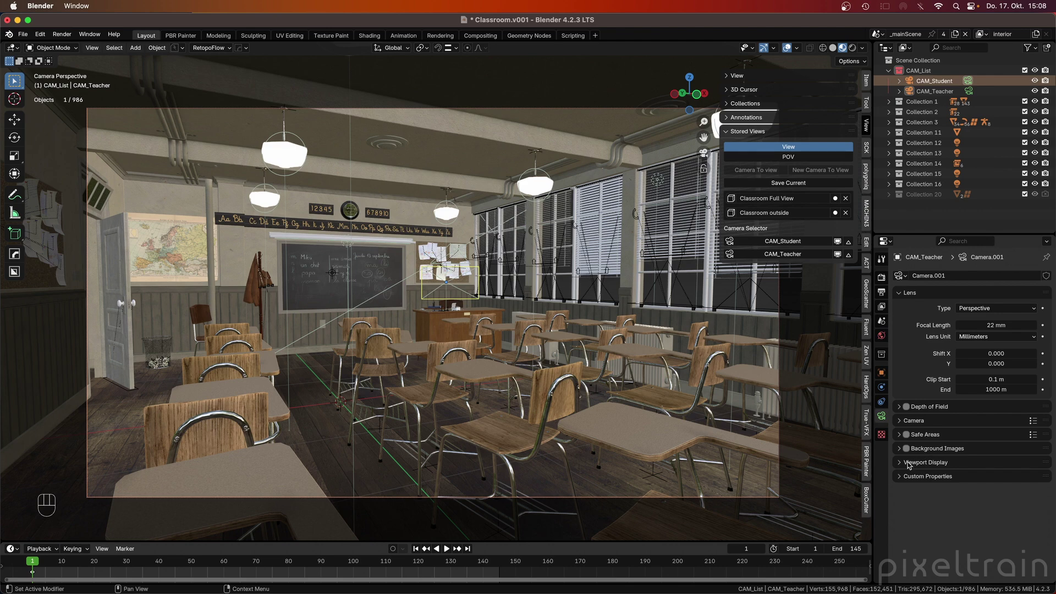
click(912, 462)
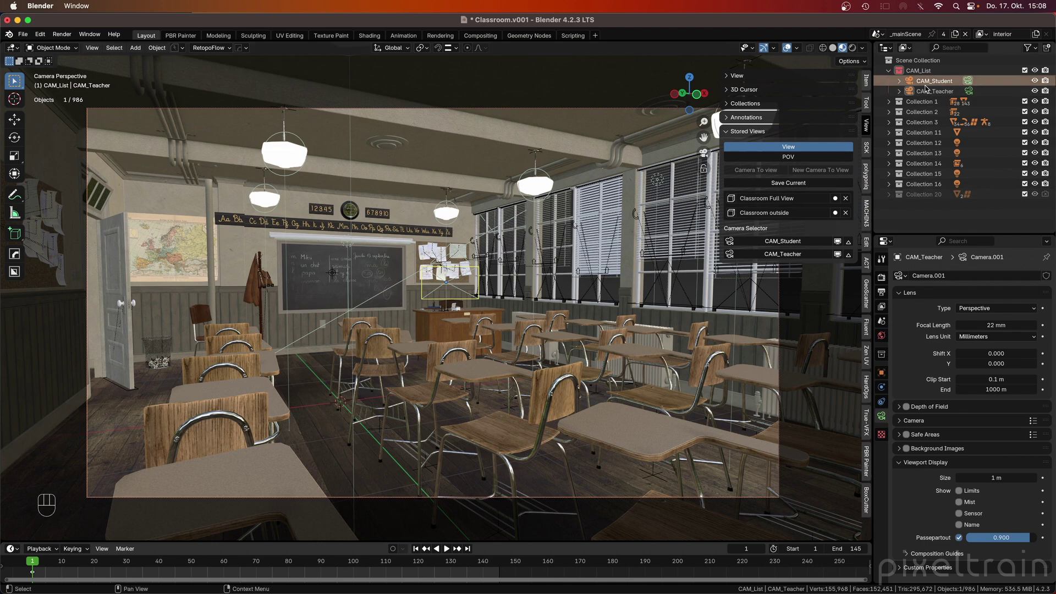
click(912, 84)
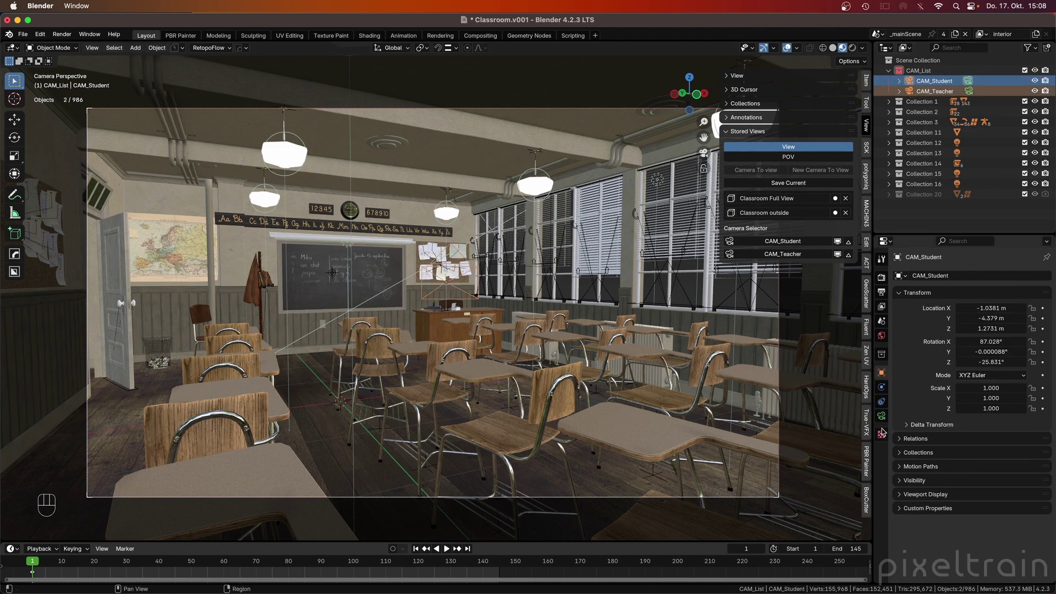
click(887, 416)
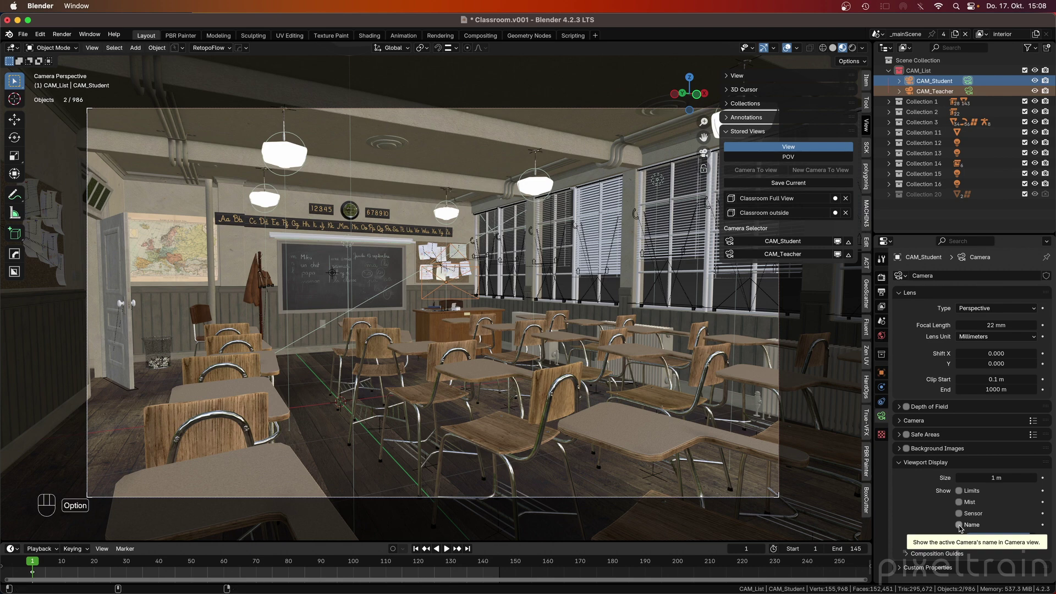
click(961, 528)
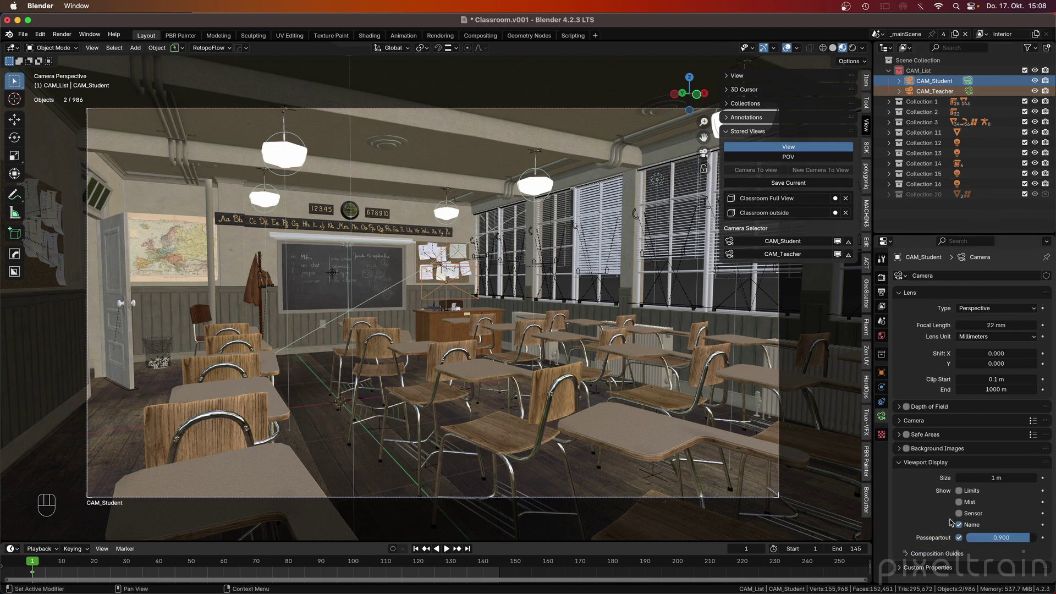
- Compare CAM_Teacher's object and viewport display settings against CAM_Student's
click(912, 83)
click(913, 93)
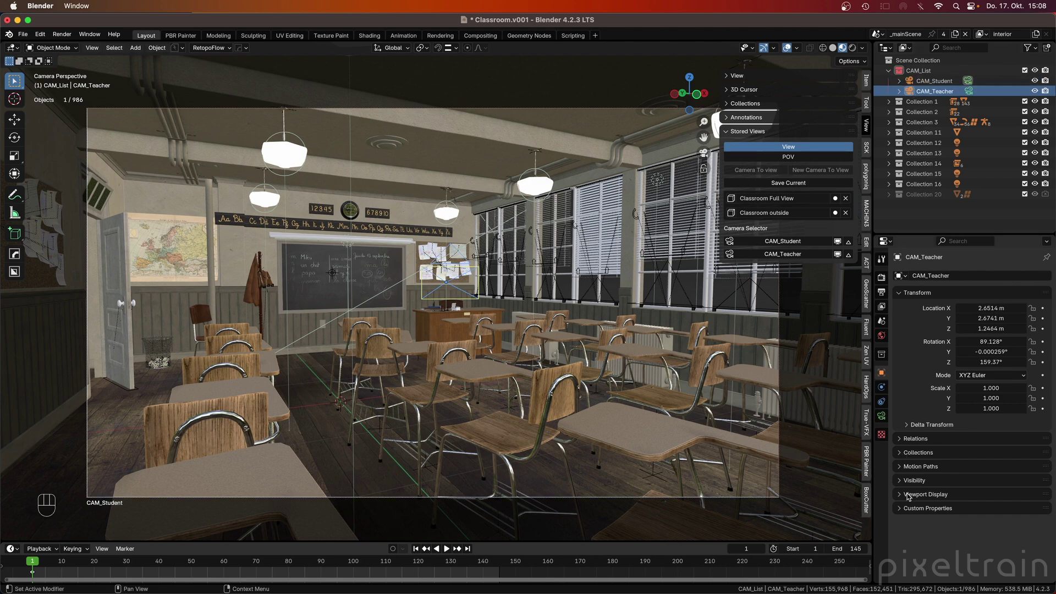
click(912, 494)
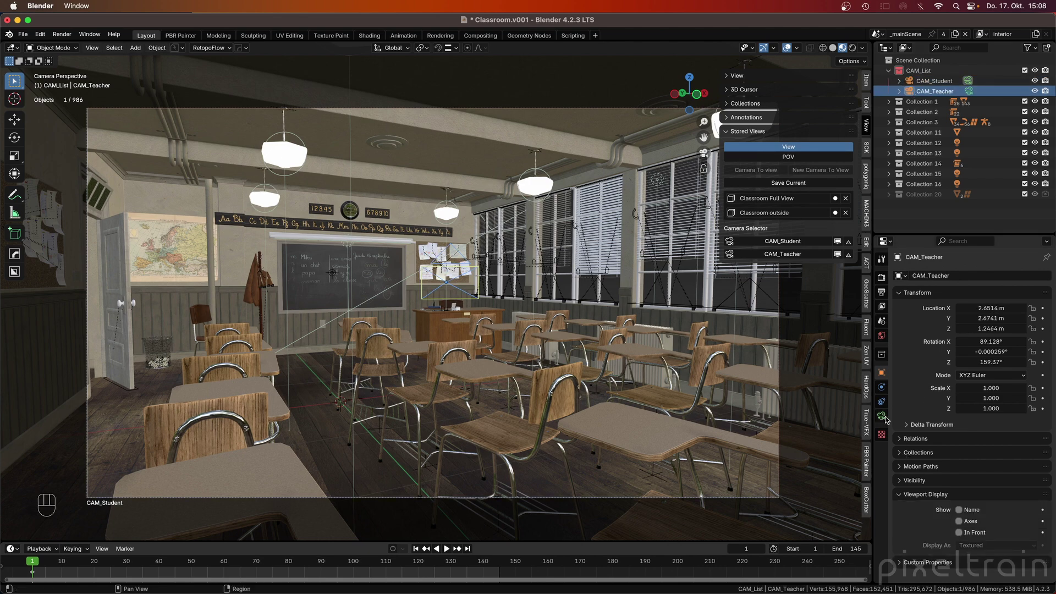
click(885, 415)
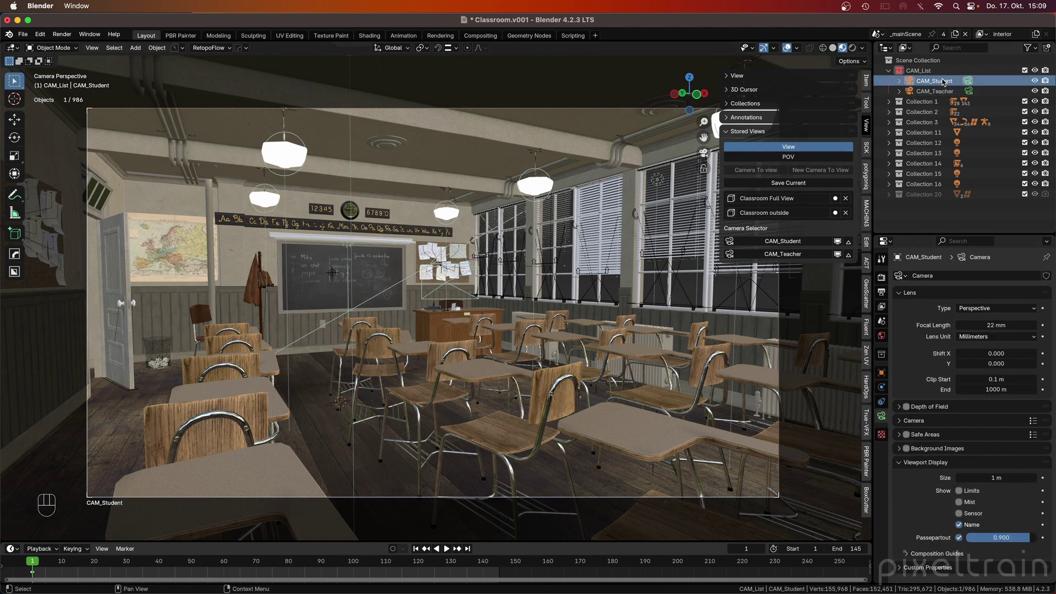
click(944, 91)
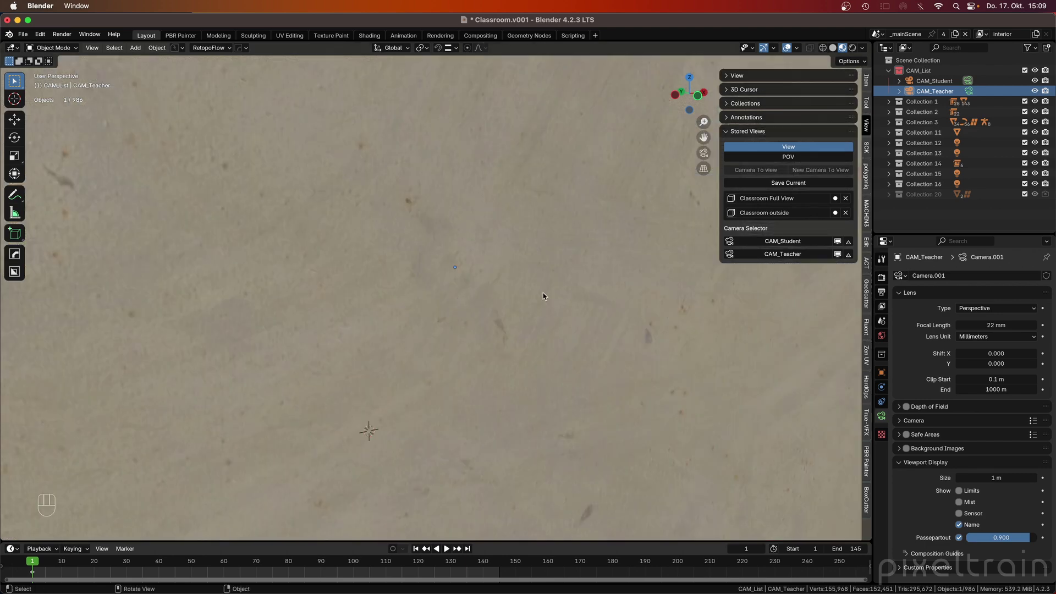
- Walk the free view from Quick Favorites until the teacher camera is in sight and confirm it
key(q)
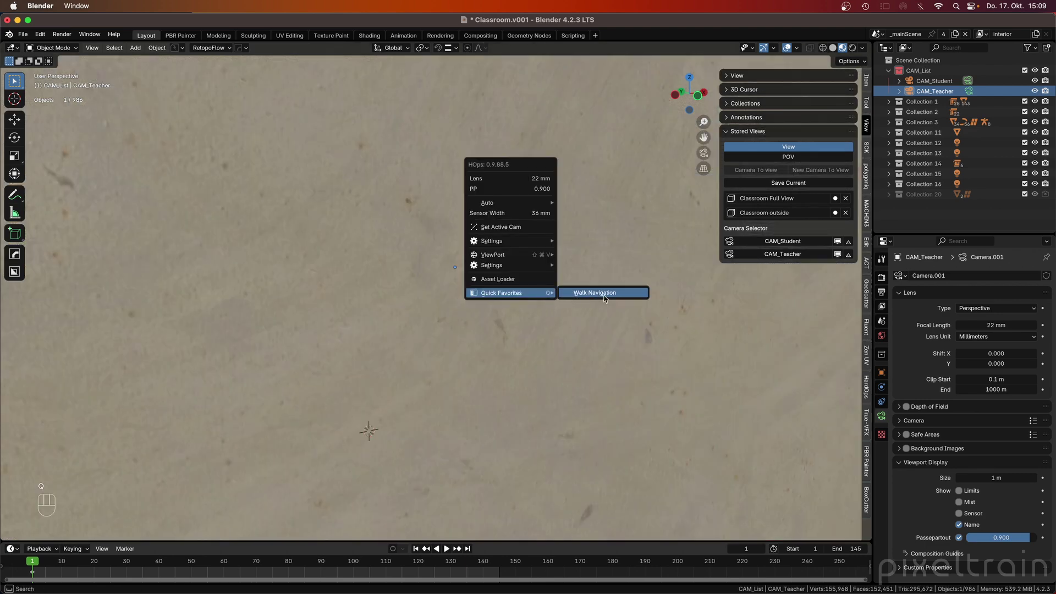
key(w)
key(w)
key(w)
key(w)
key(w)
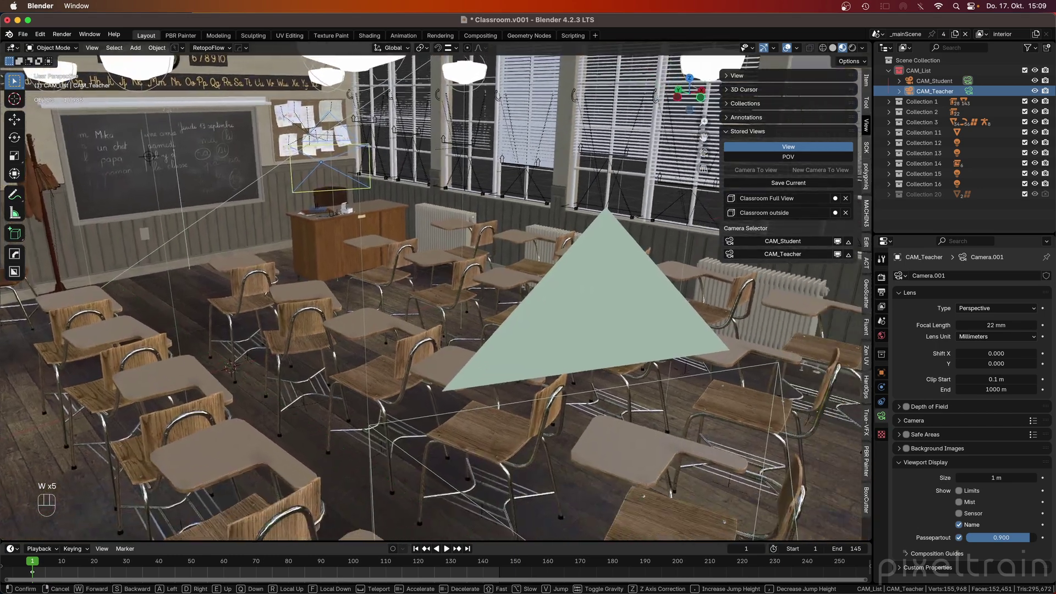
click(605, 298)
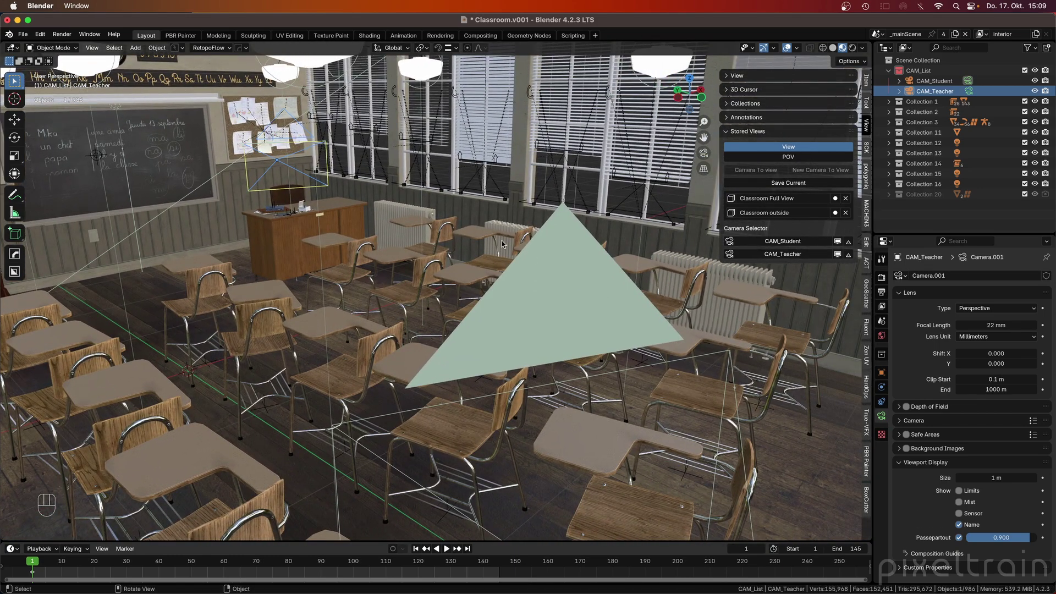
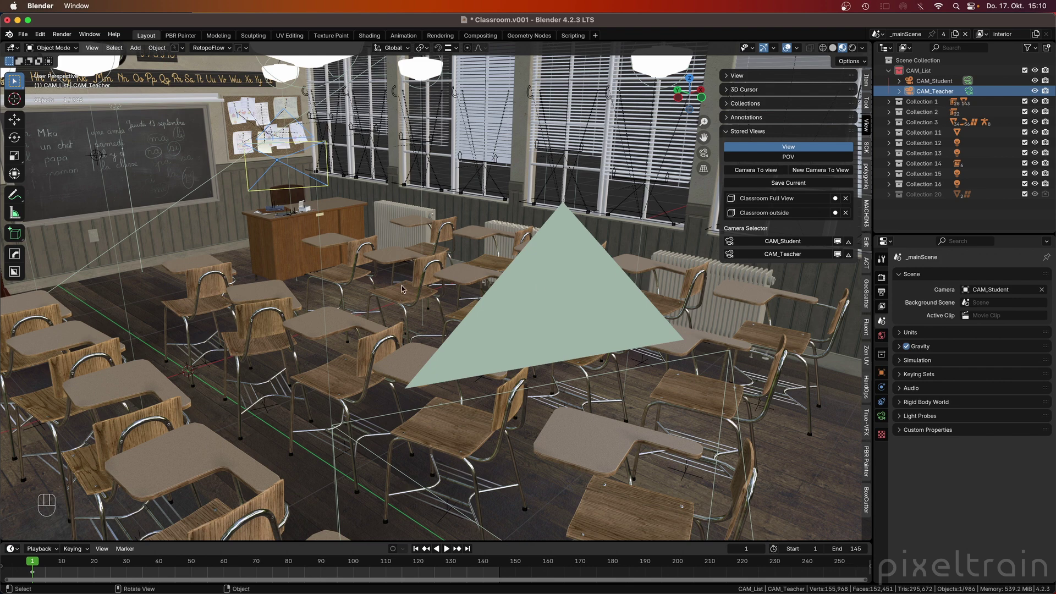
- Check the active camera view, then swap the scene camera between CAM_Student and CAM_Teacher
key(KP_0)
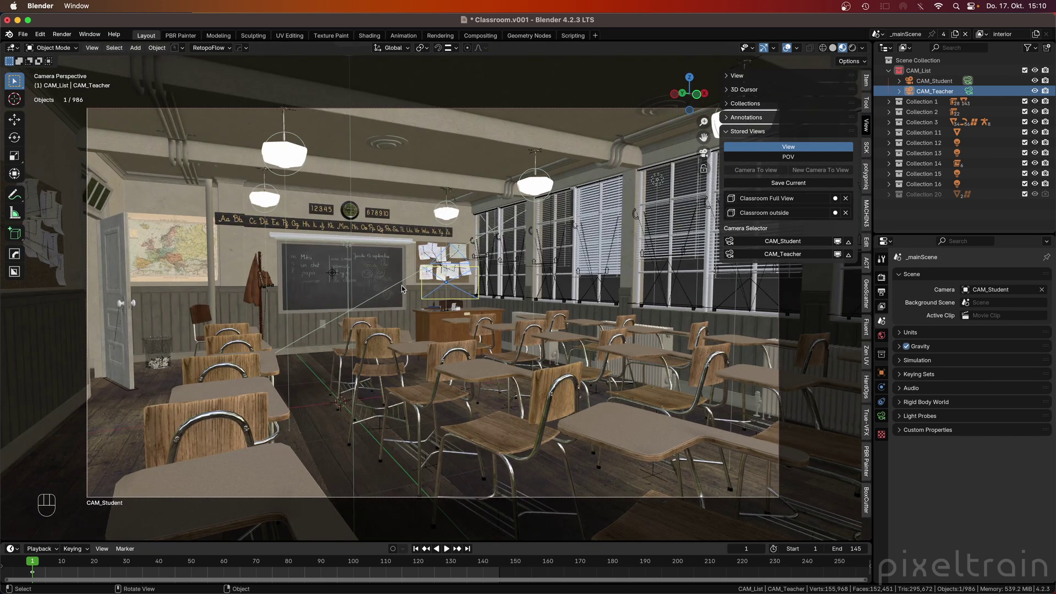
key(KP_0)
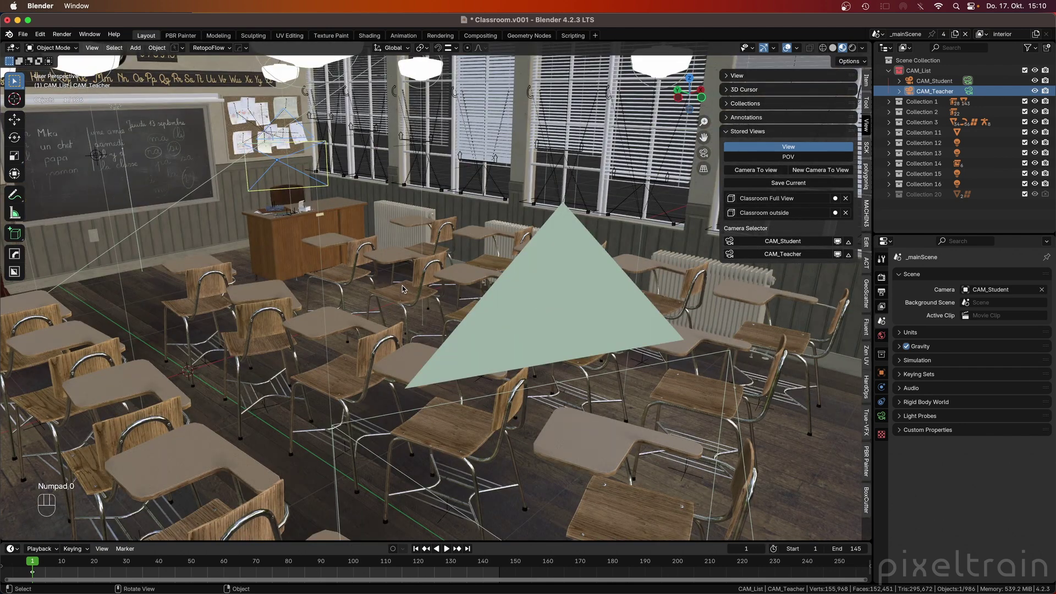
click(732, 244)
click(732, 256)
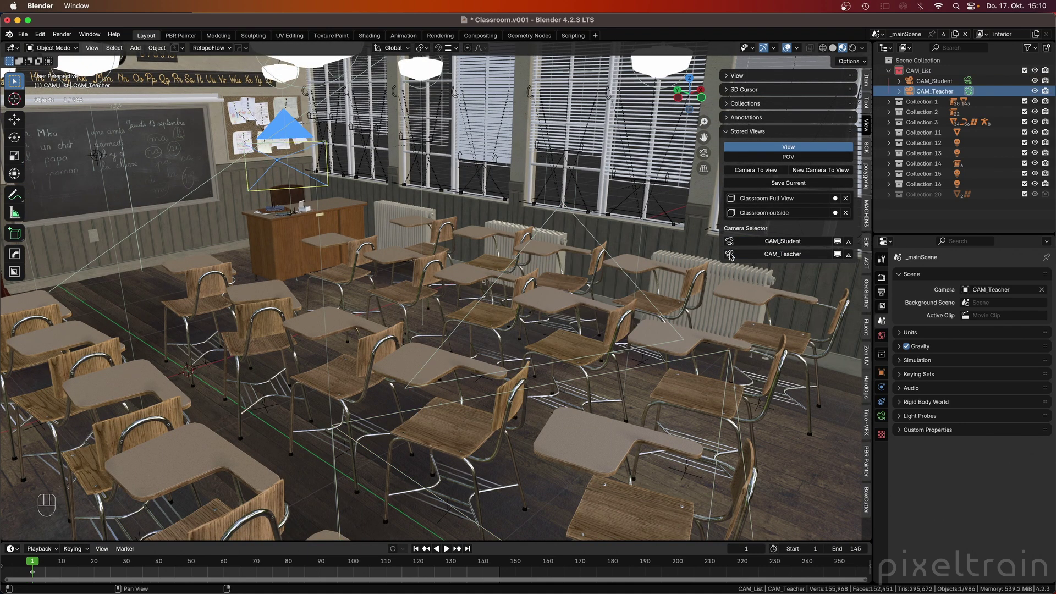
click(732, 243)
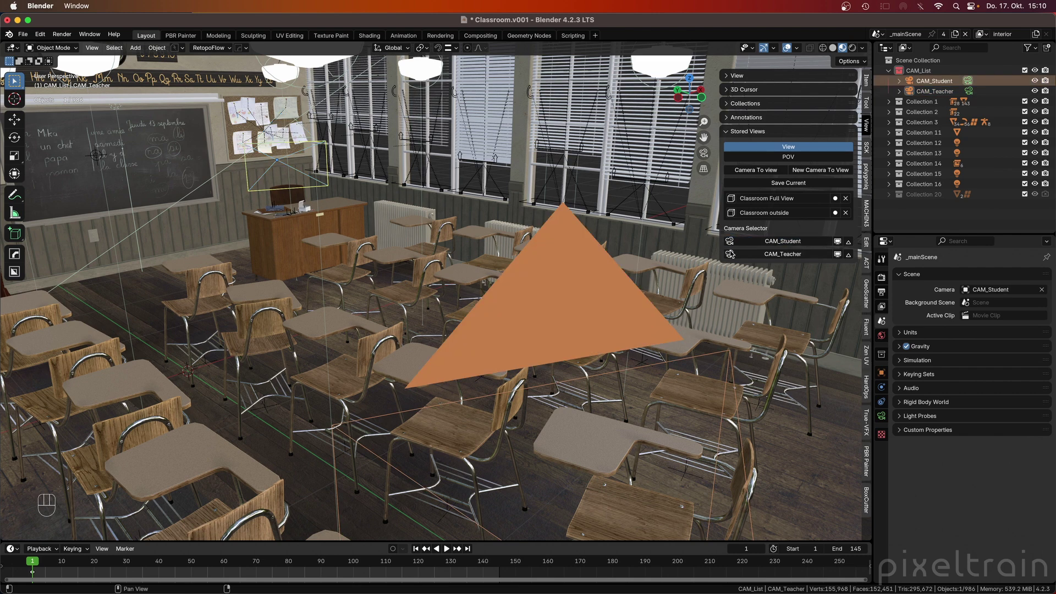
click(732, 257)
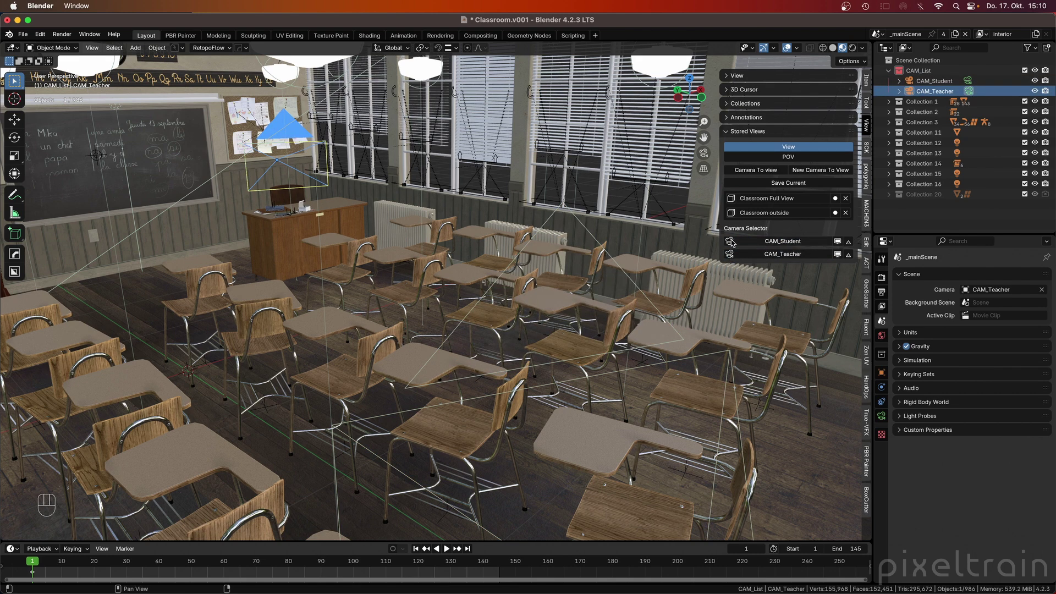
- Save the classroom file and finish with CAM_Teacher as the active scene camera
click(735, 241)
click(733, 254)
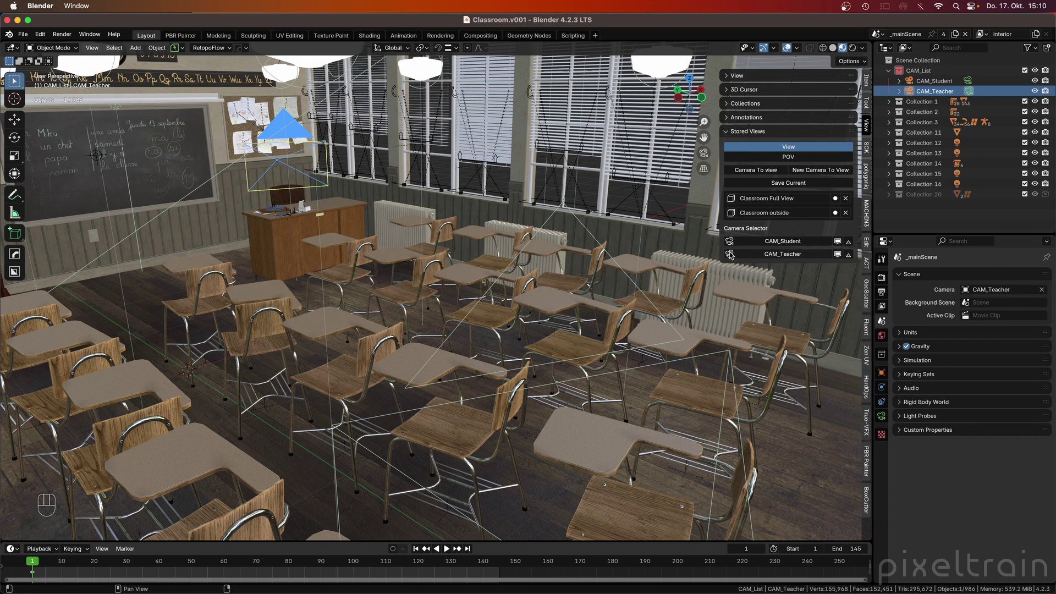
click(734, 244)
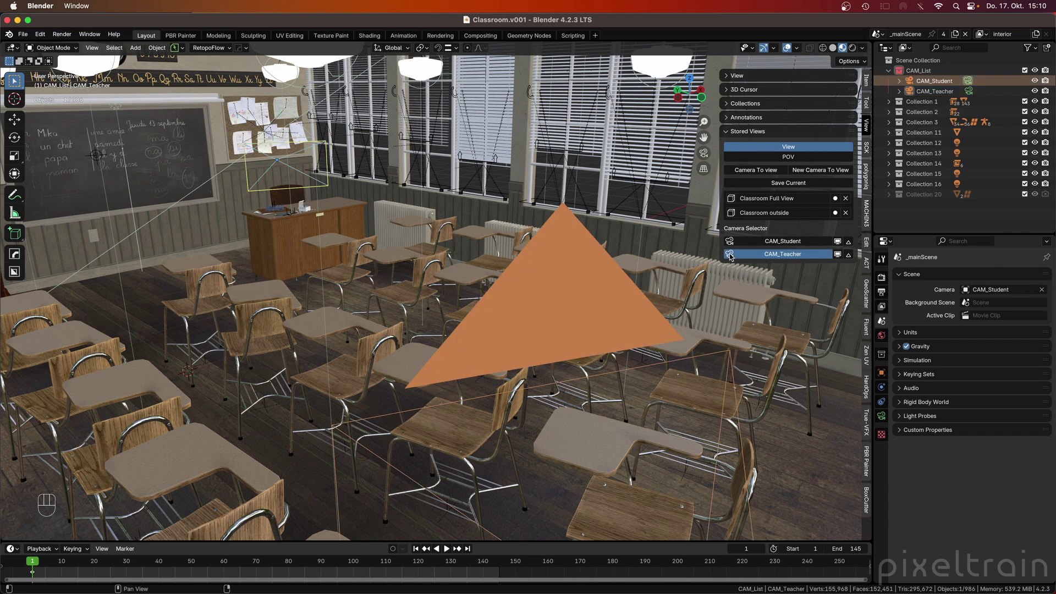
click(732, 256)
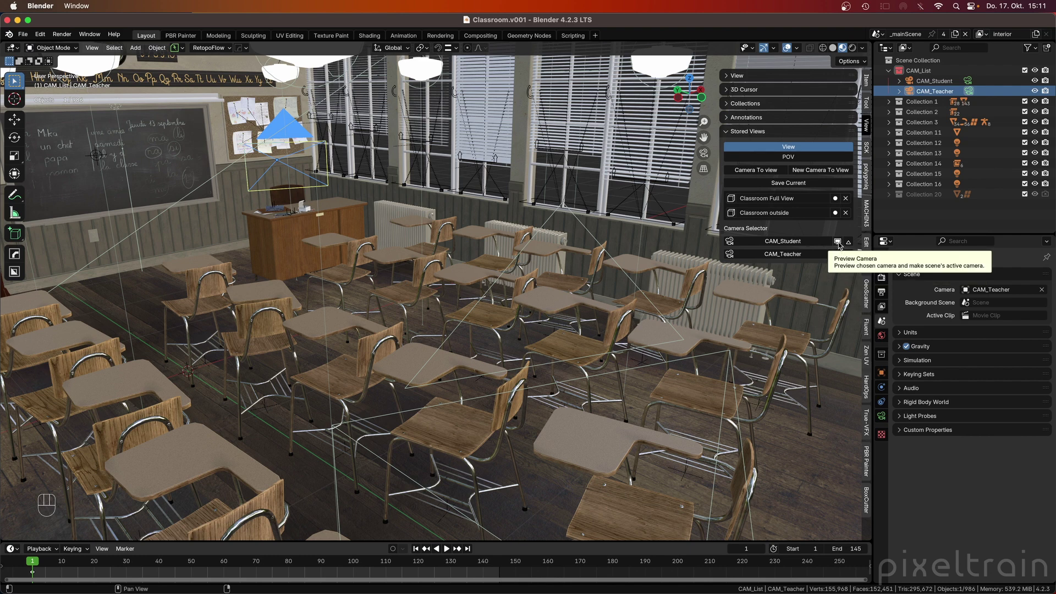
- Preview the classroom through CAM_Student using Camera Selector's Preview Camera button
click(840, 245)
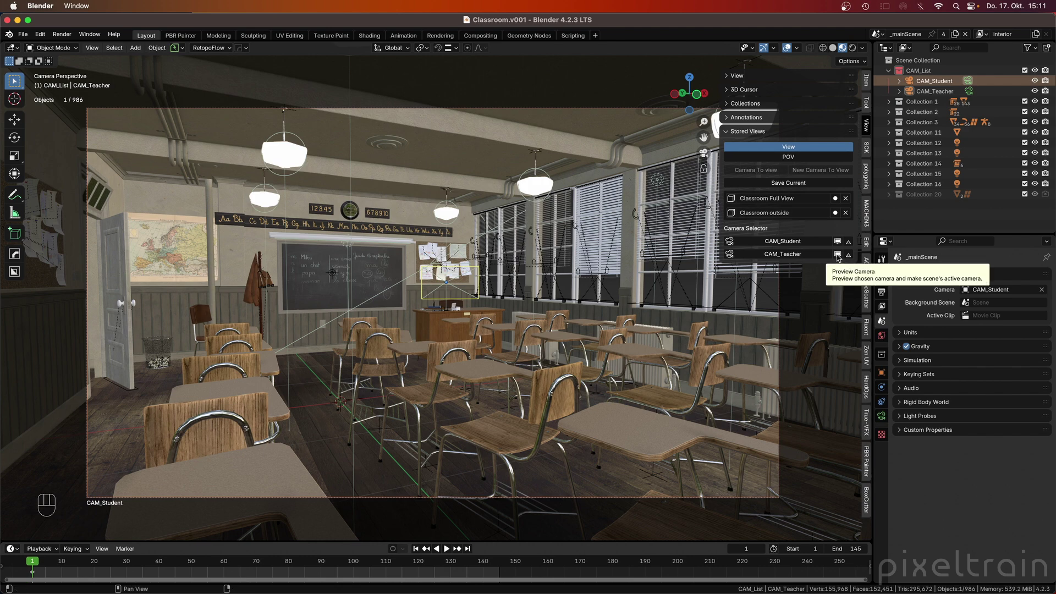
click(839, 258)
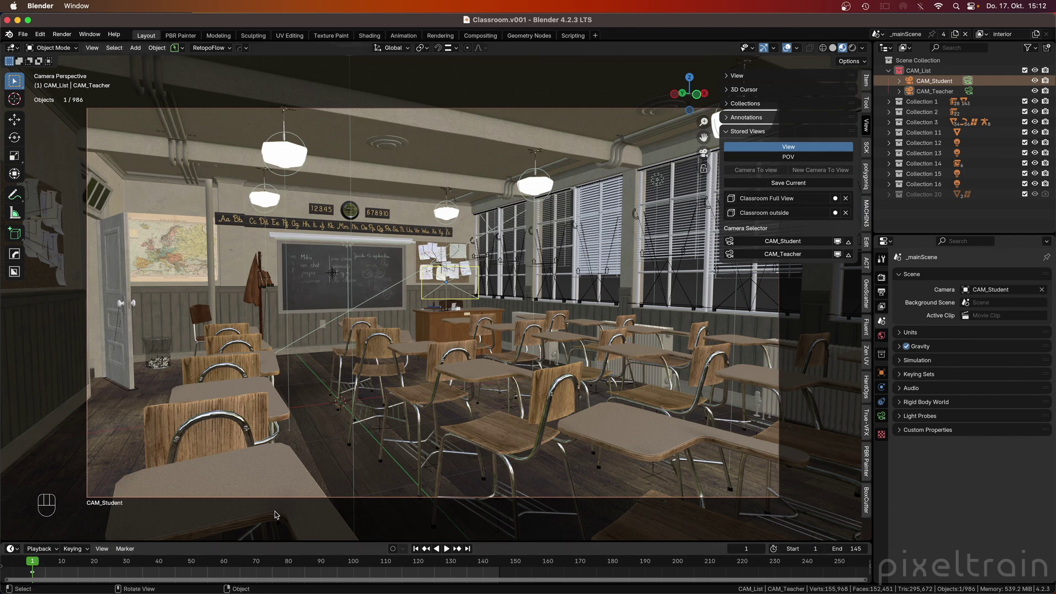
- Enlarge the timeline and add camera markers for CAM_Student at frame 1 and CAM_Teacher at frame 60
drag(135, 553, 204, 558)
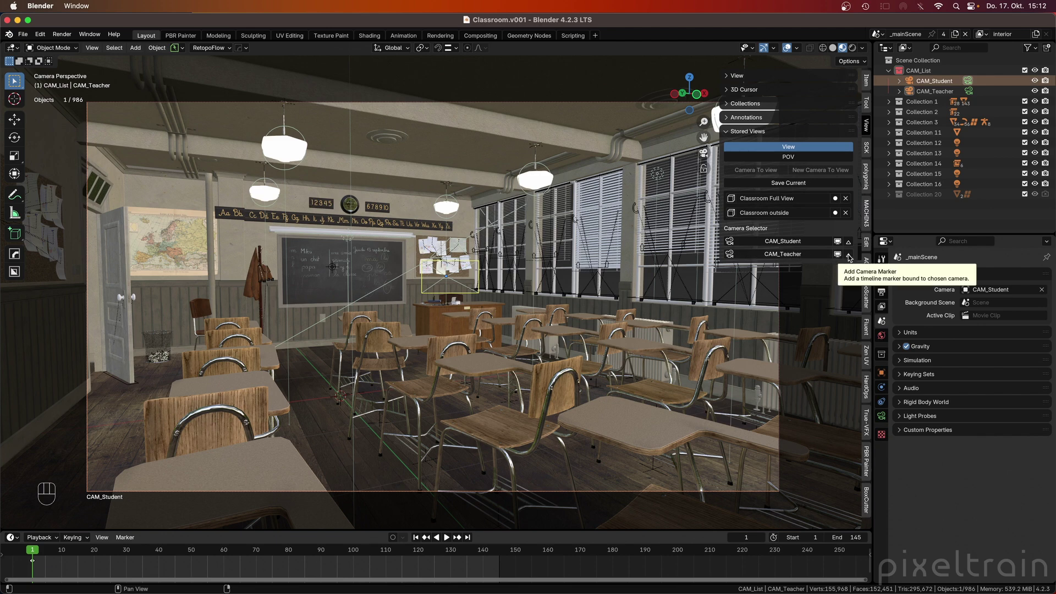
click(853, 256)
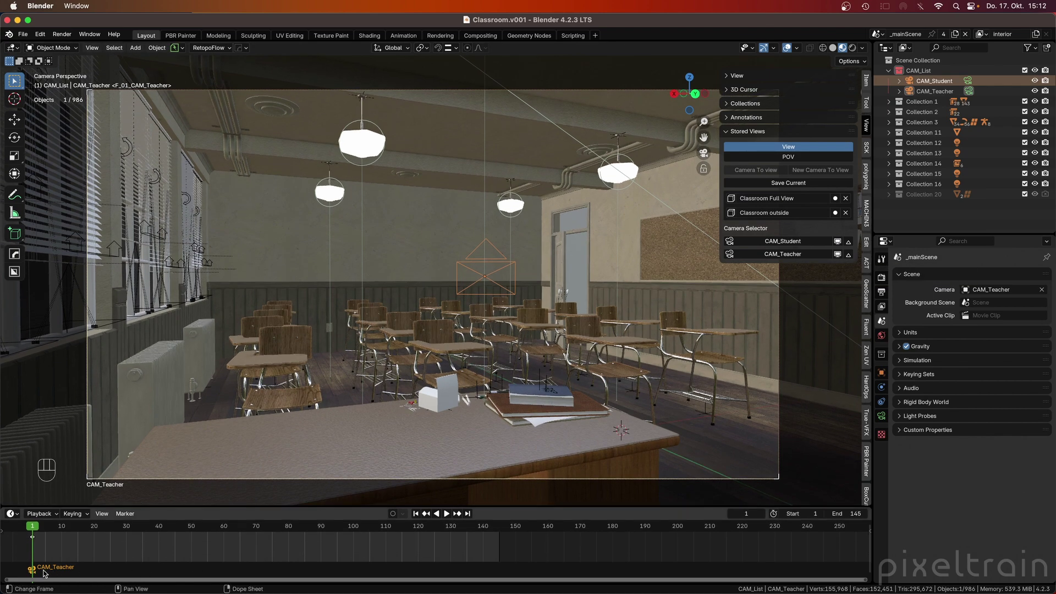
click(853, 246)
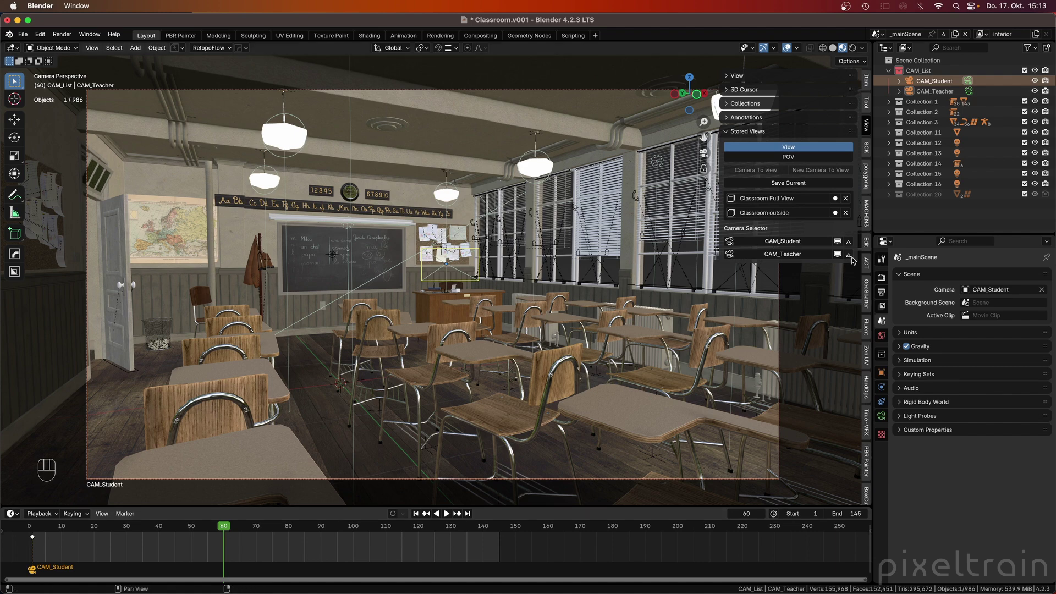
click(852, 256)
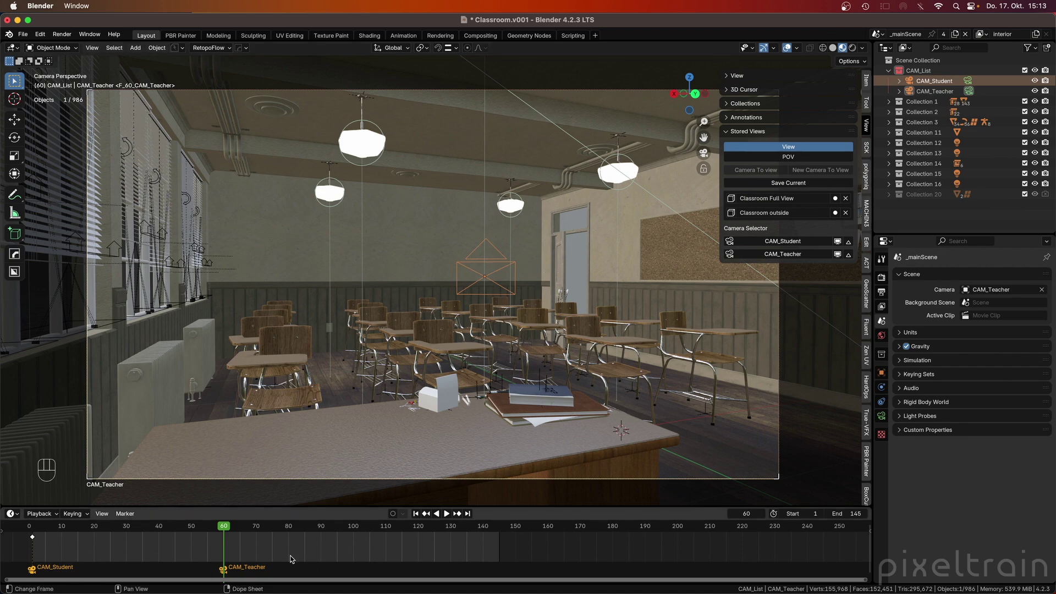
- Play and stop the timeline to verify the cut, then inspect the CAM_Teacher marker
click(228, 531)
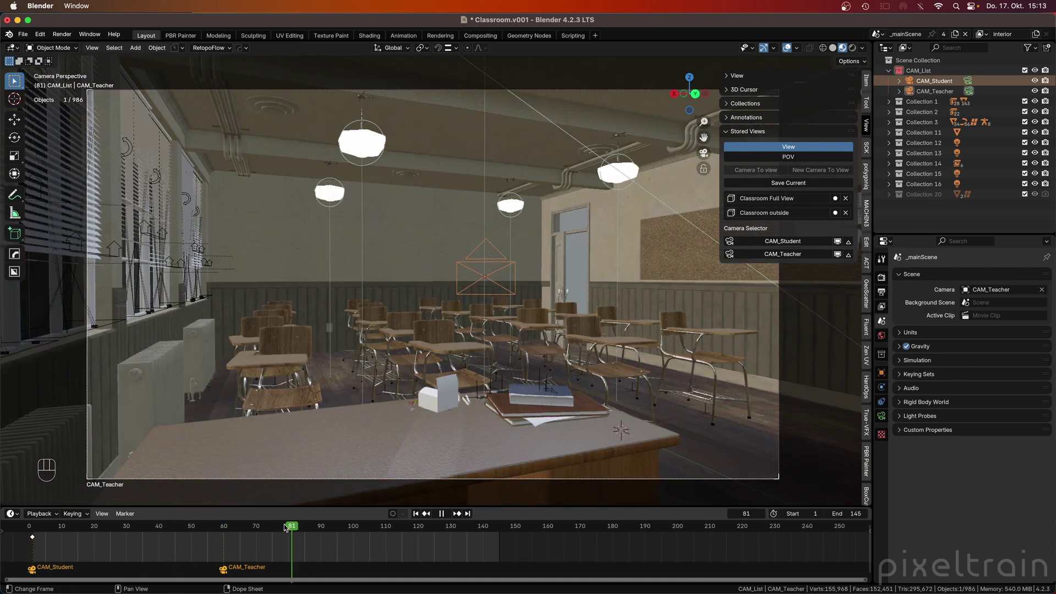
click(226, 574)
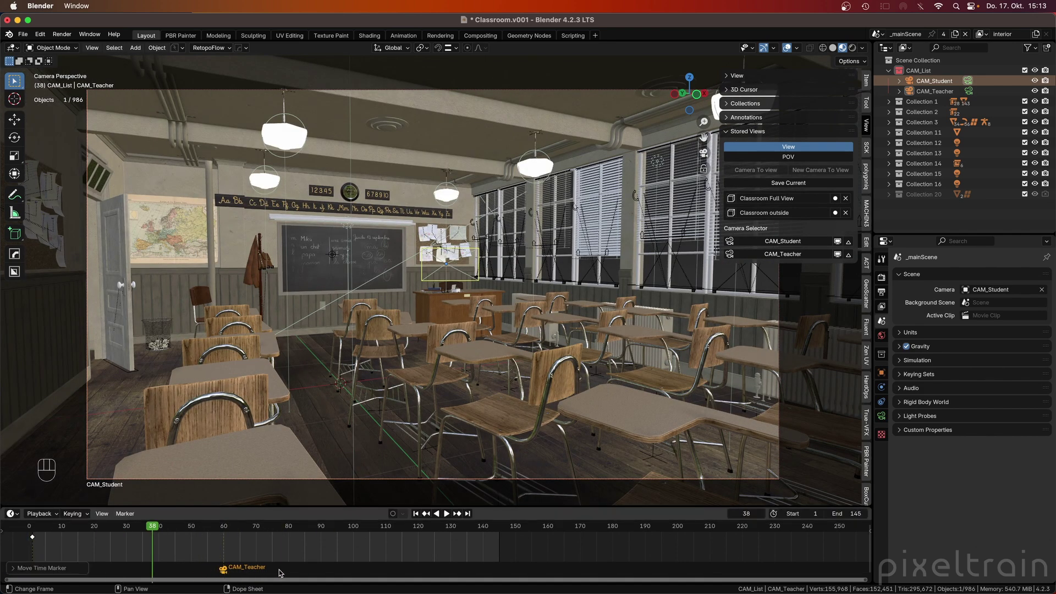
click(285, 571)
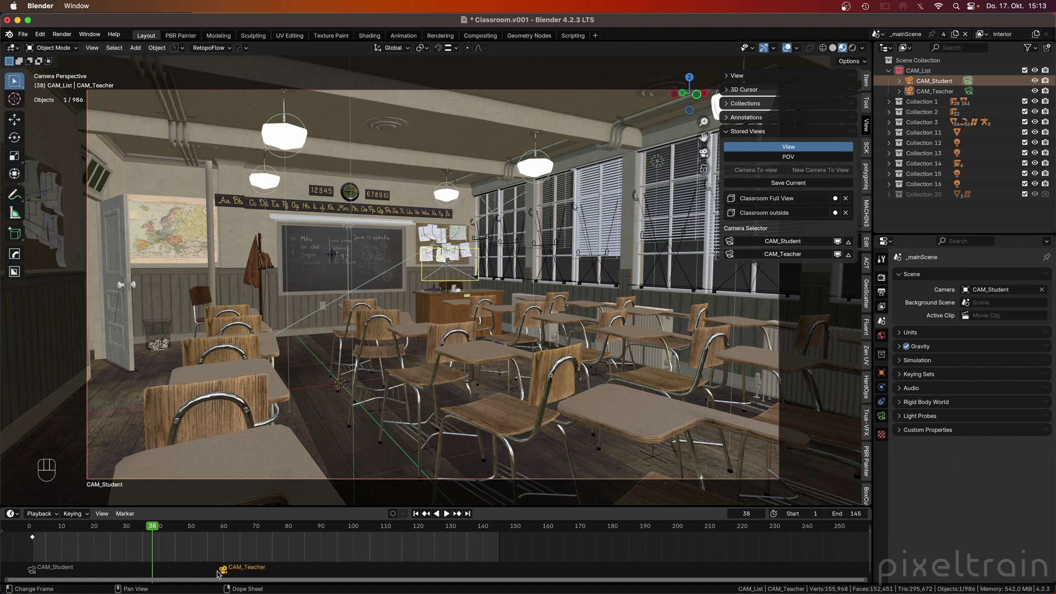
click(226, 572)
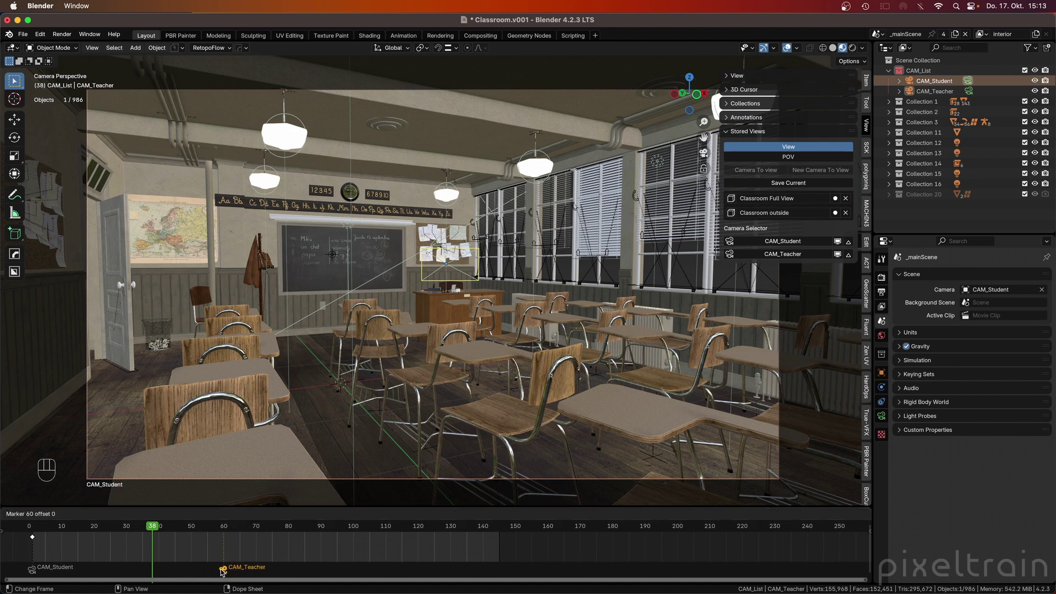